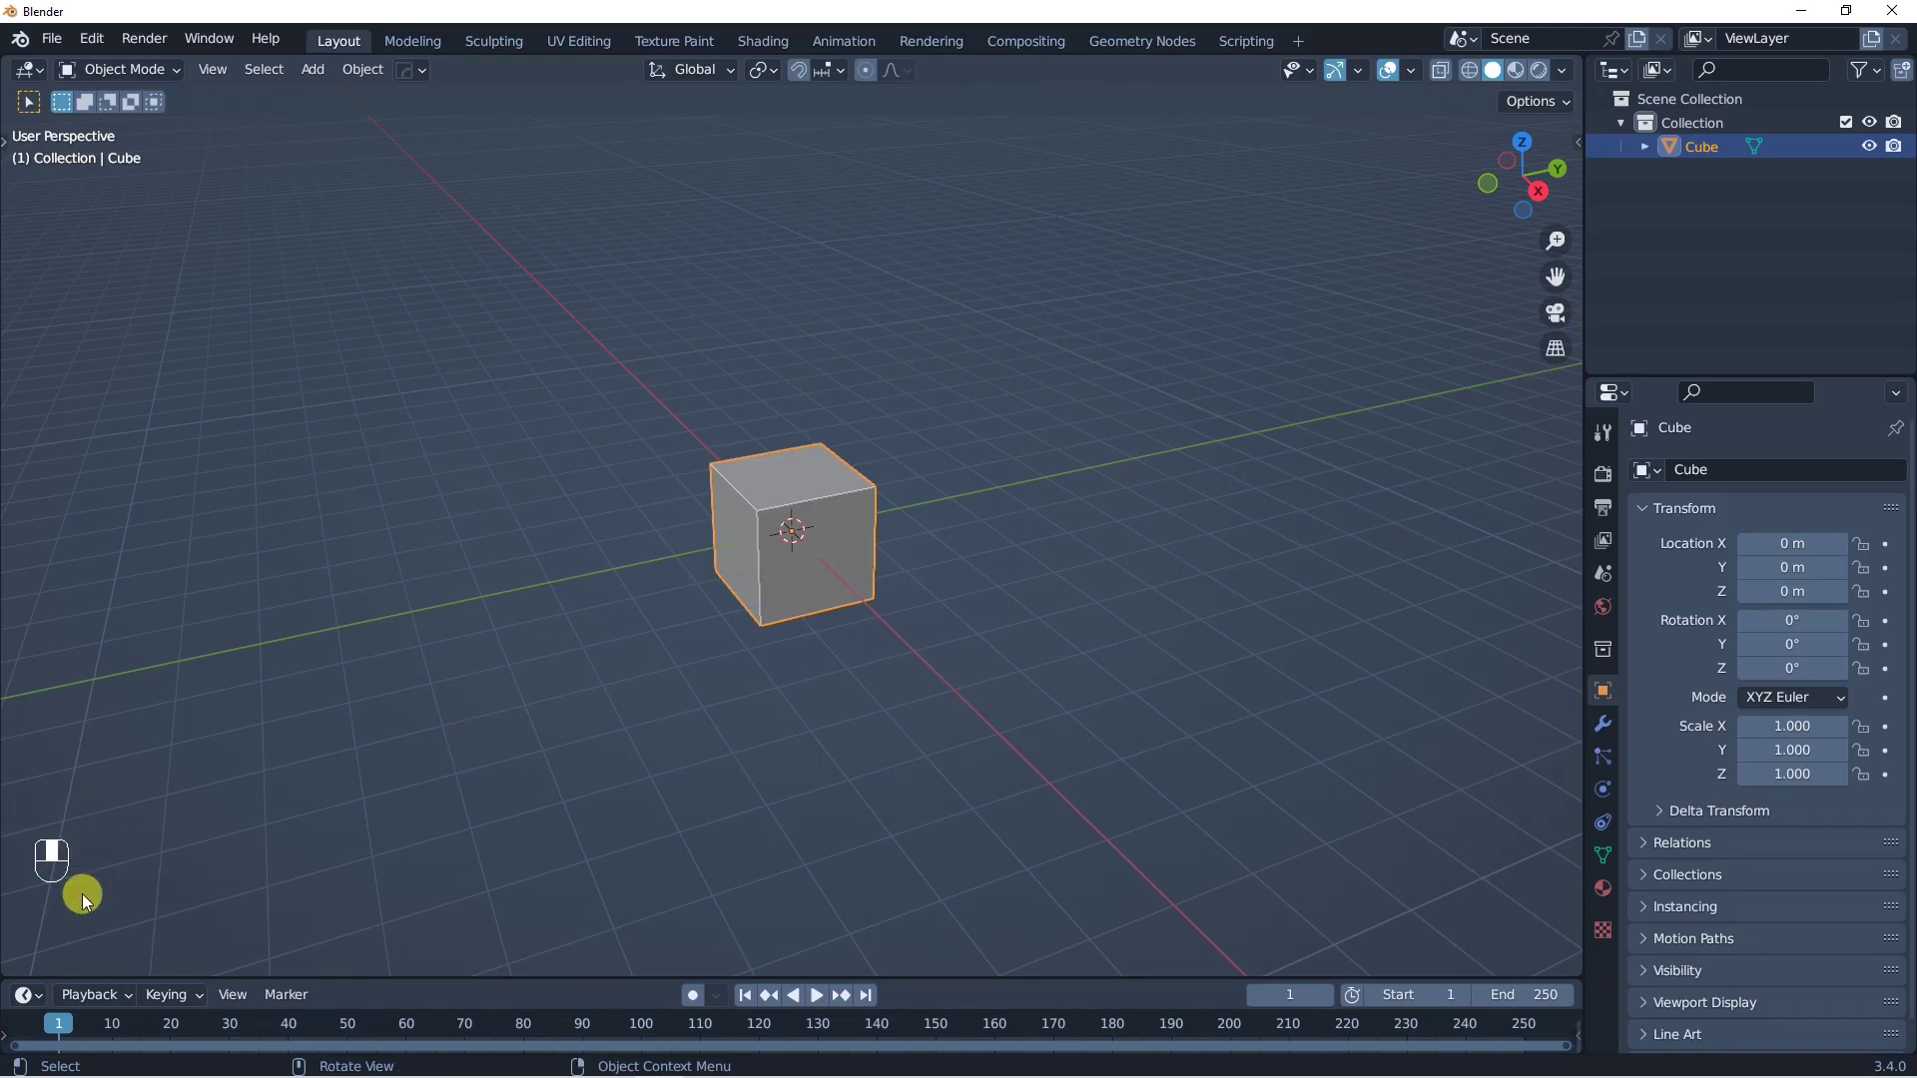
# Step: Delete the default cube and bring up the add-mesh menu to choose a UV sphere
pyautogui.moveTo(137, 878); pyautogui.dragTo(831, 551)
pyautogui.press('x')
pyautogui.press('shift+a')
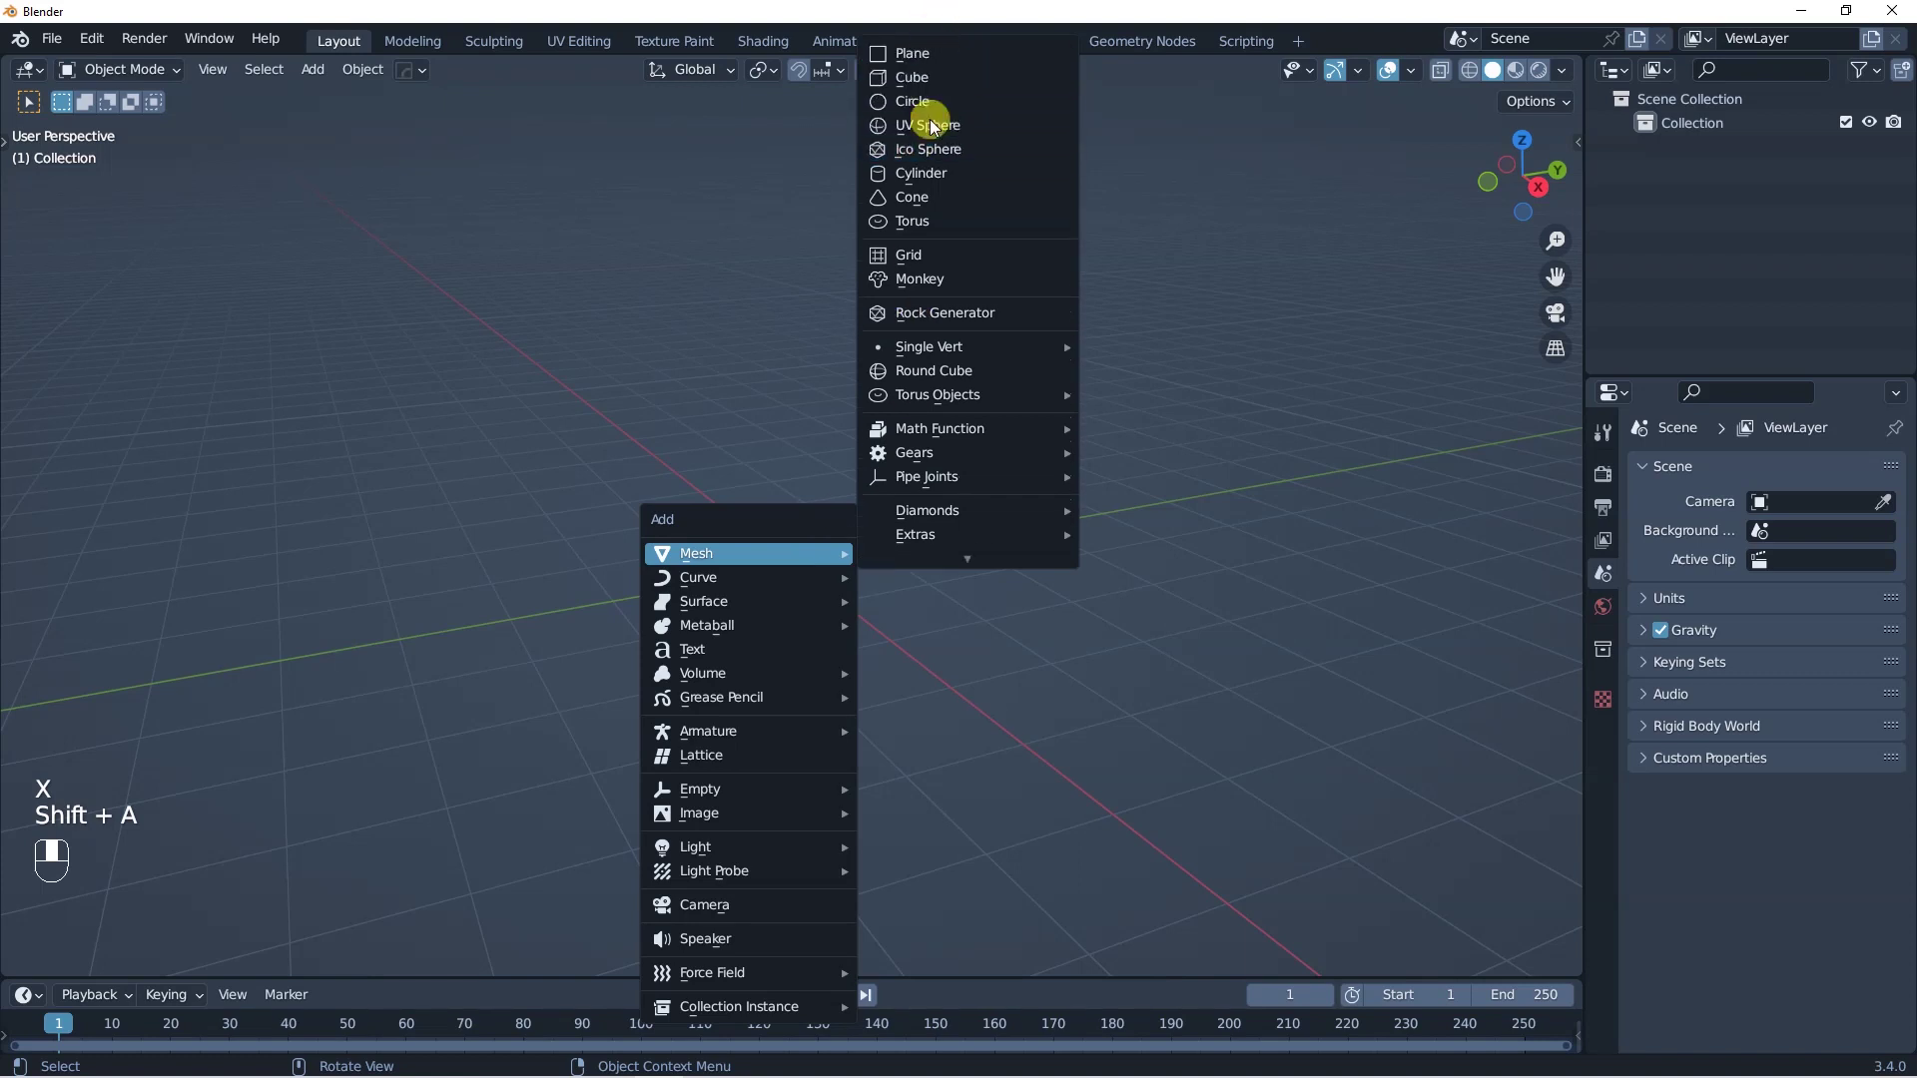
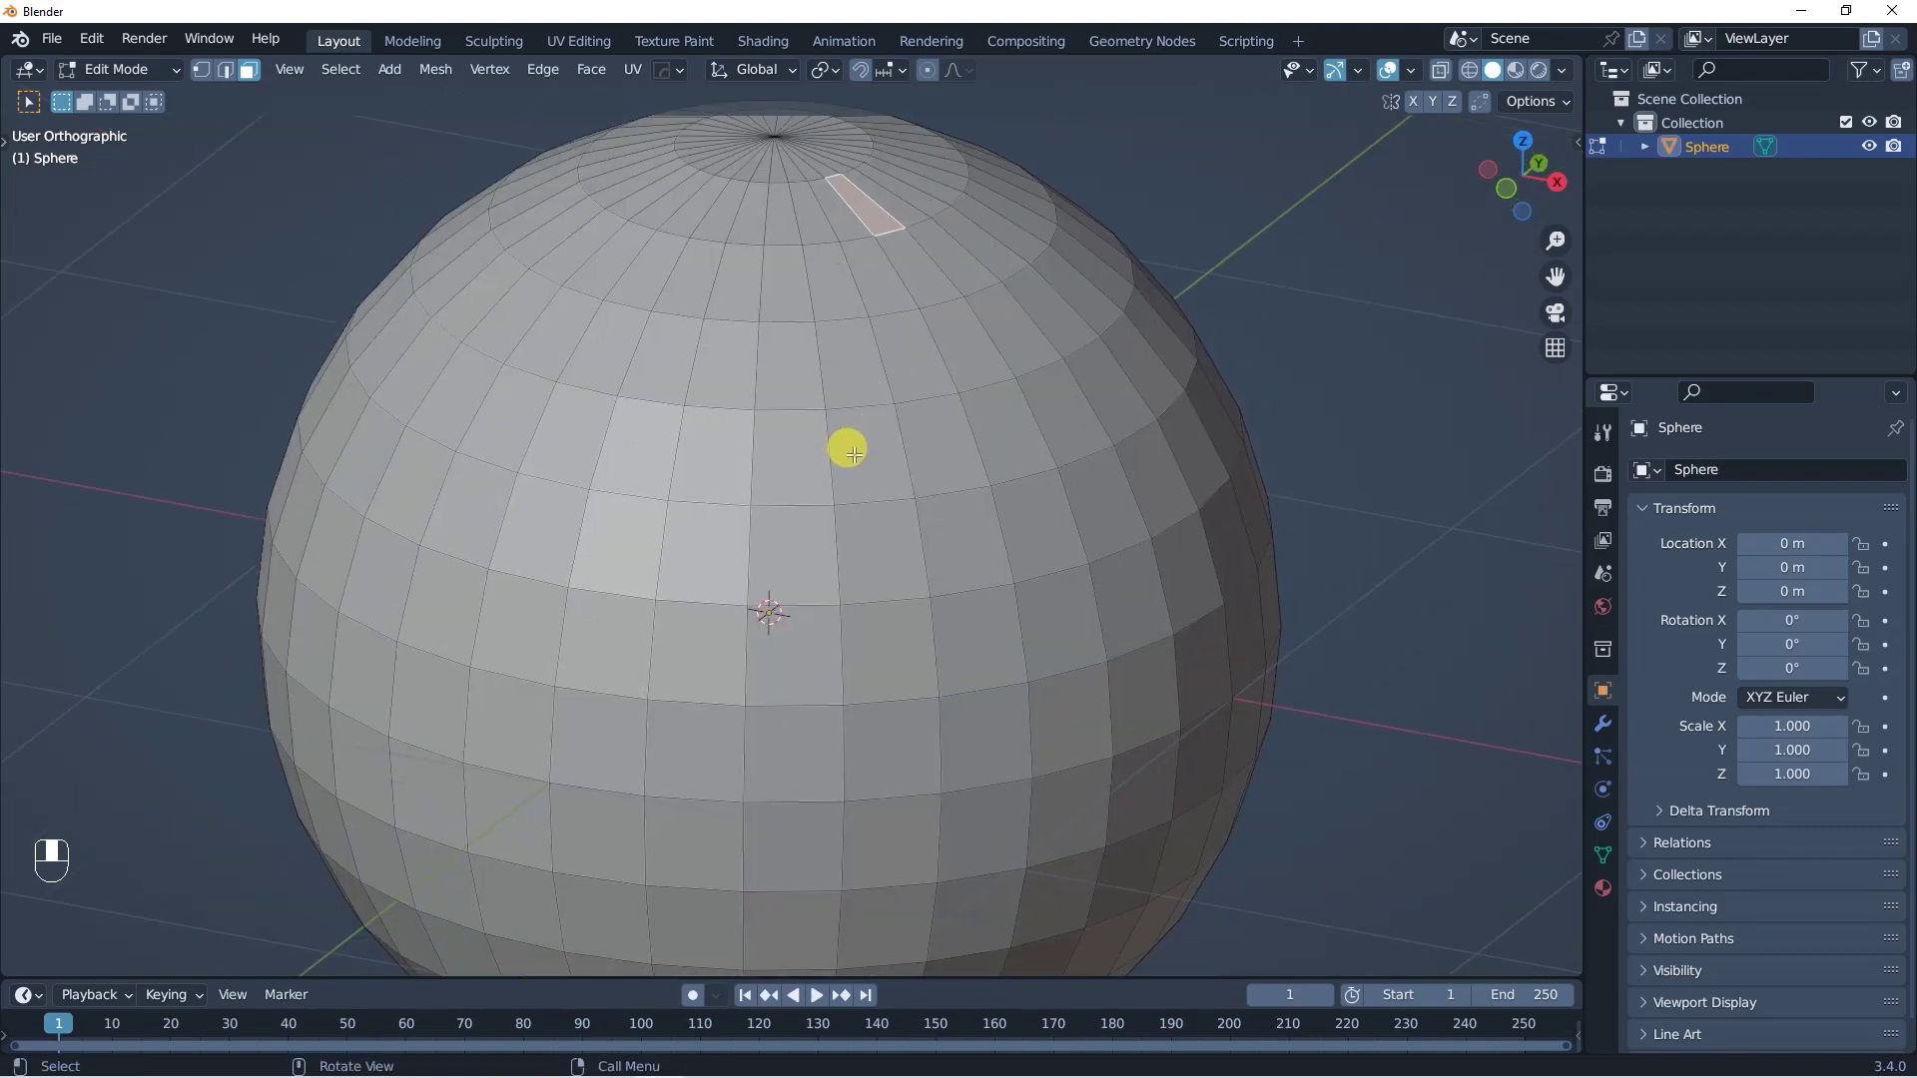
# Step: Return the UV sphere from edit mode to object mode
pyautogui.press('Tab')
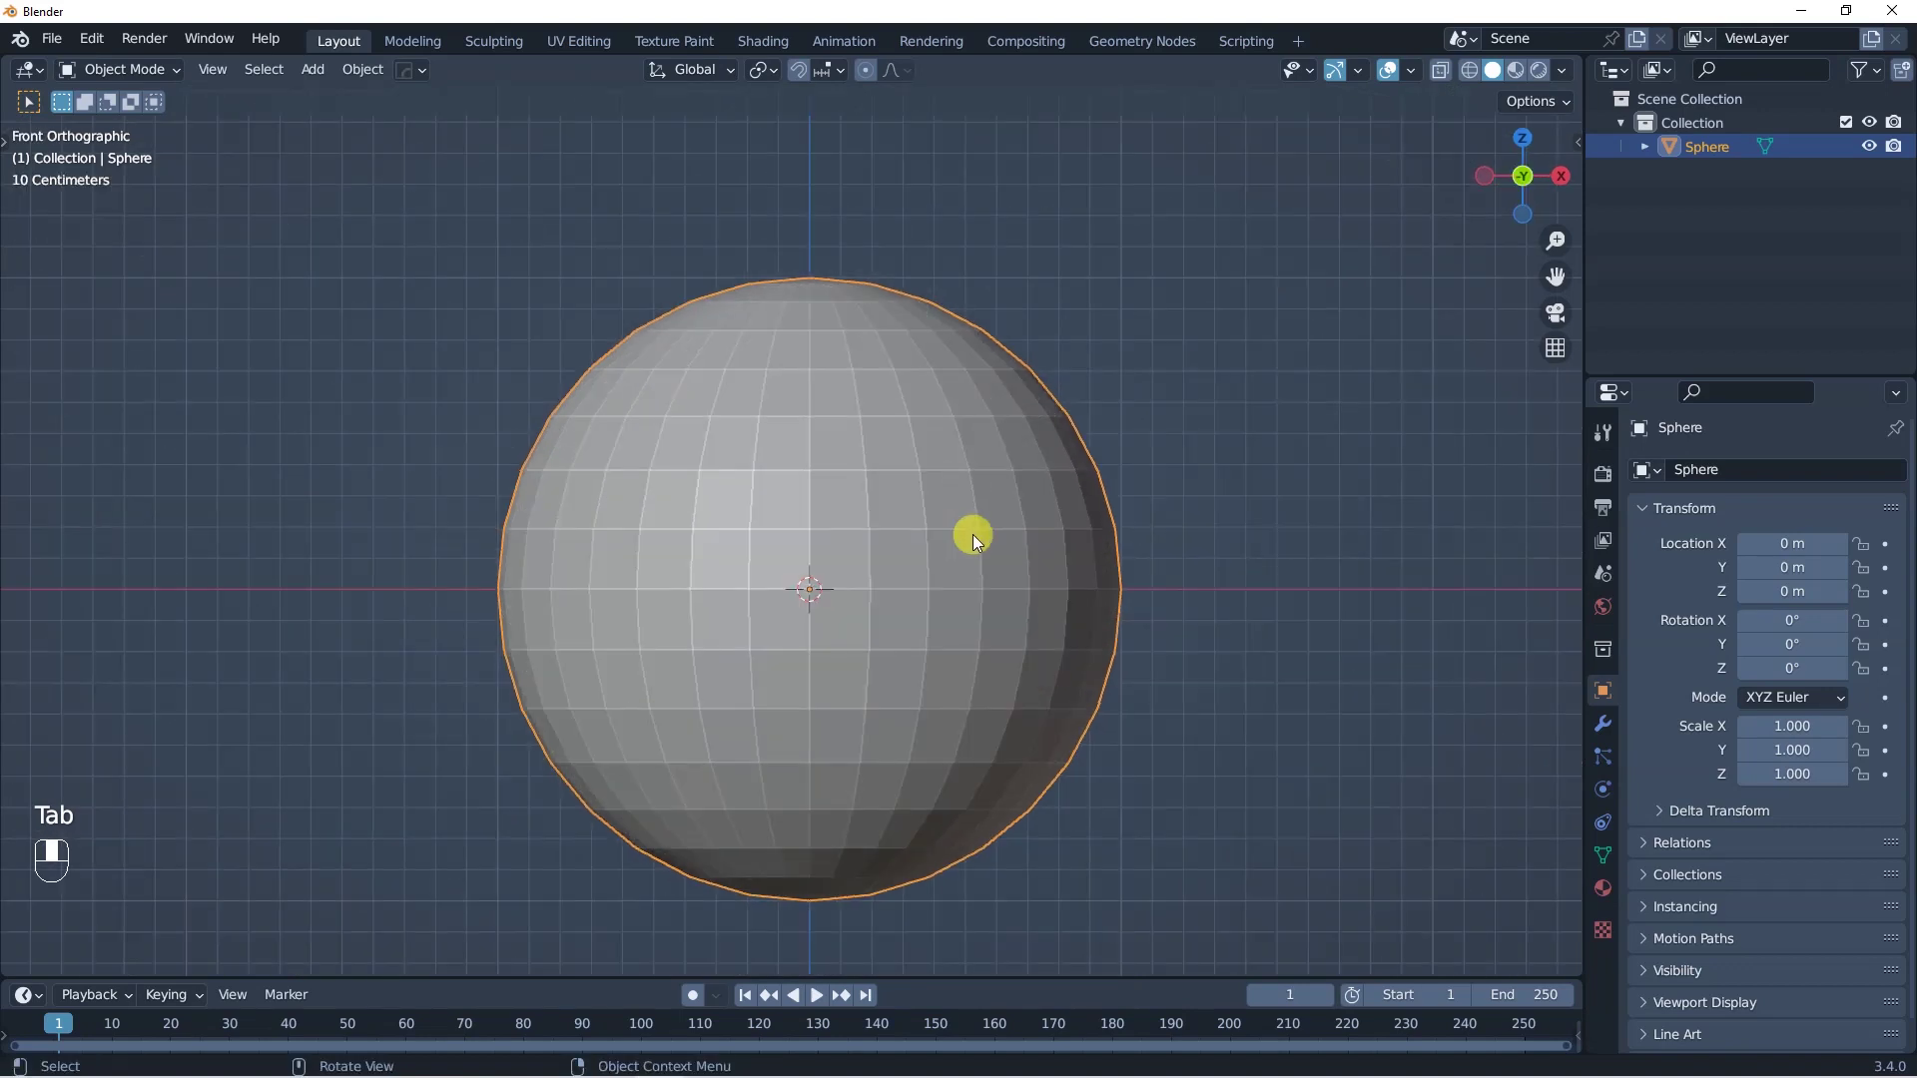
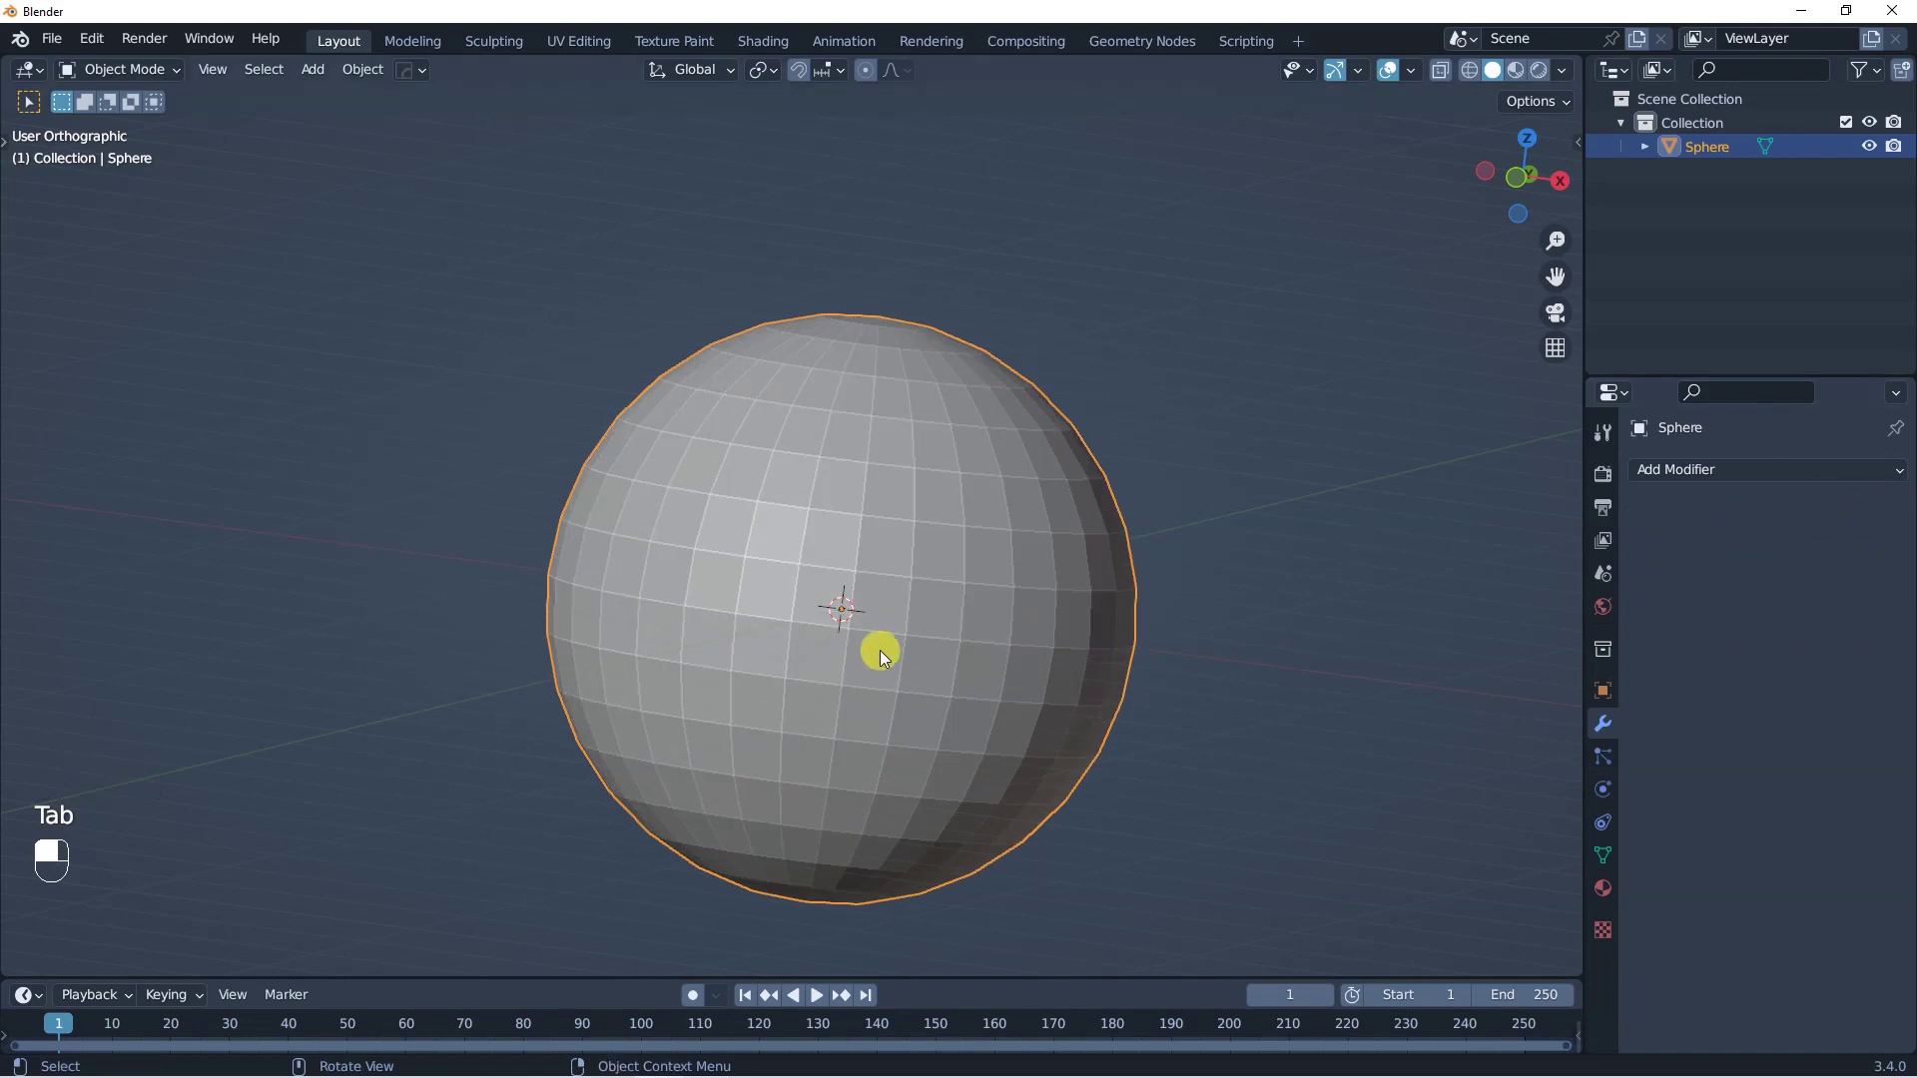
# Step: View the sphere straight from the front before setting up the remesh
pyautogui.press('KP_1')
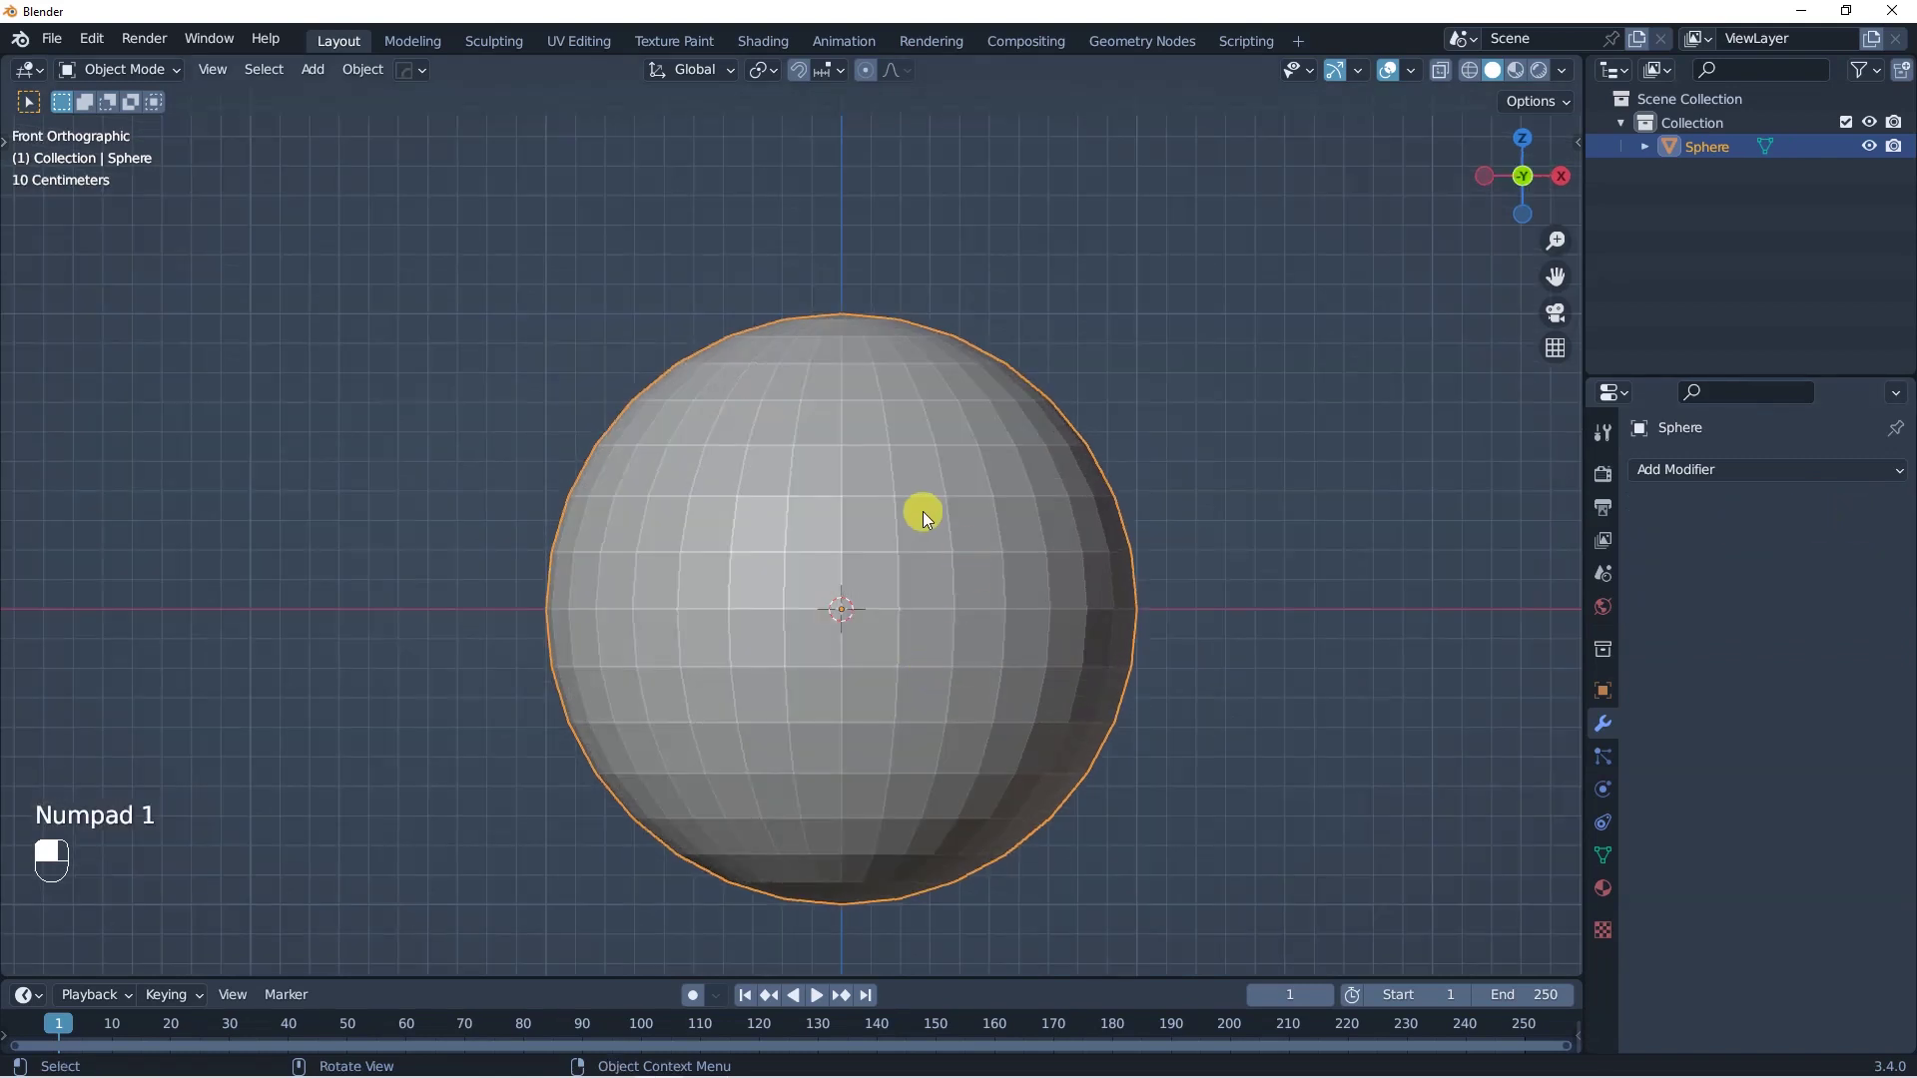
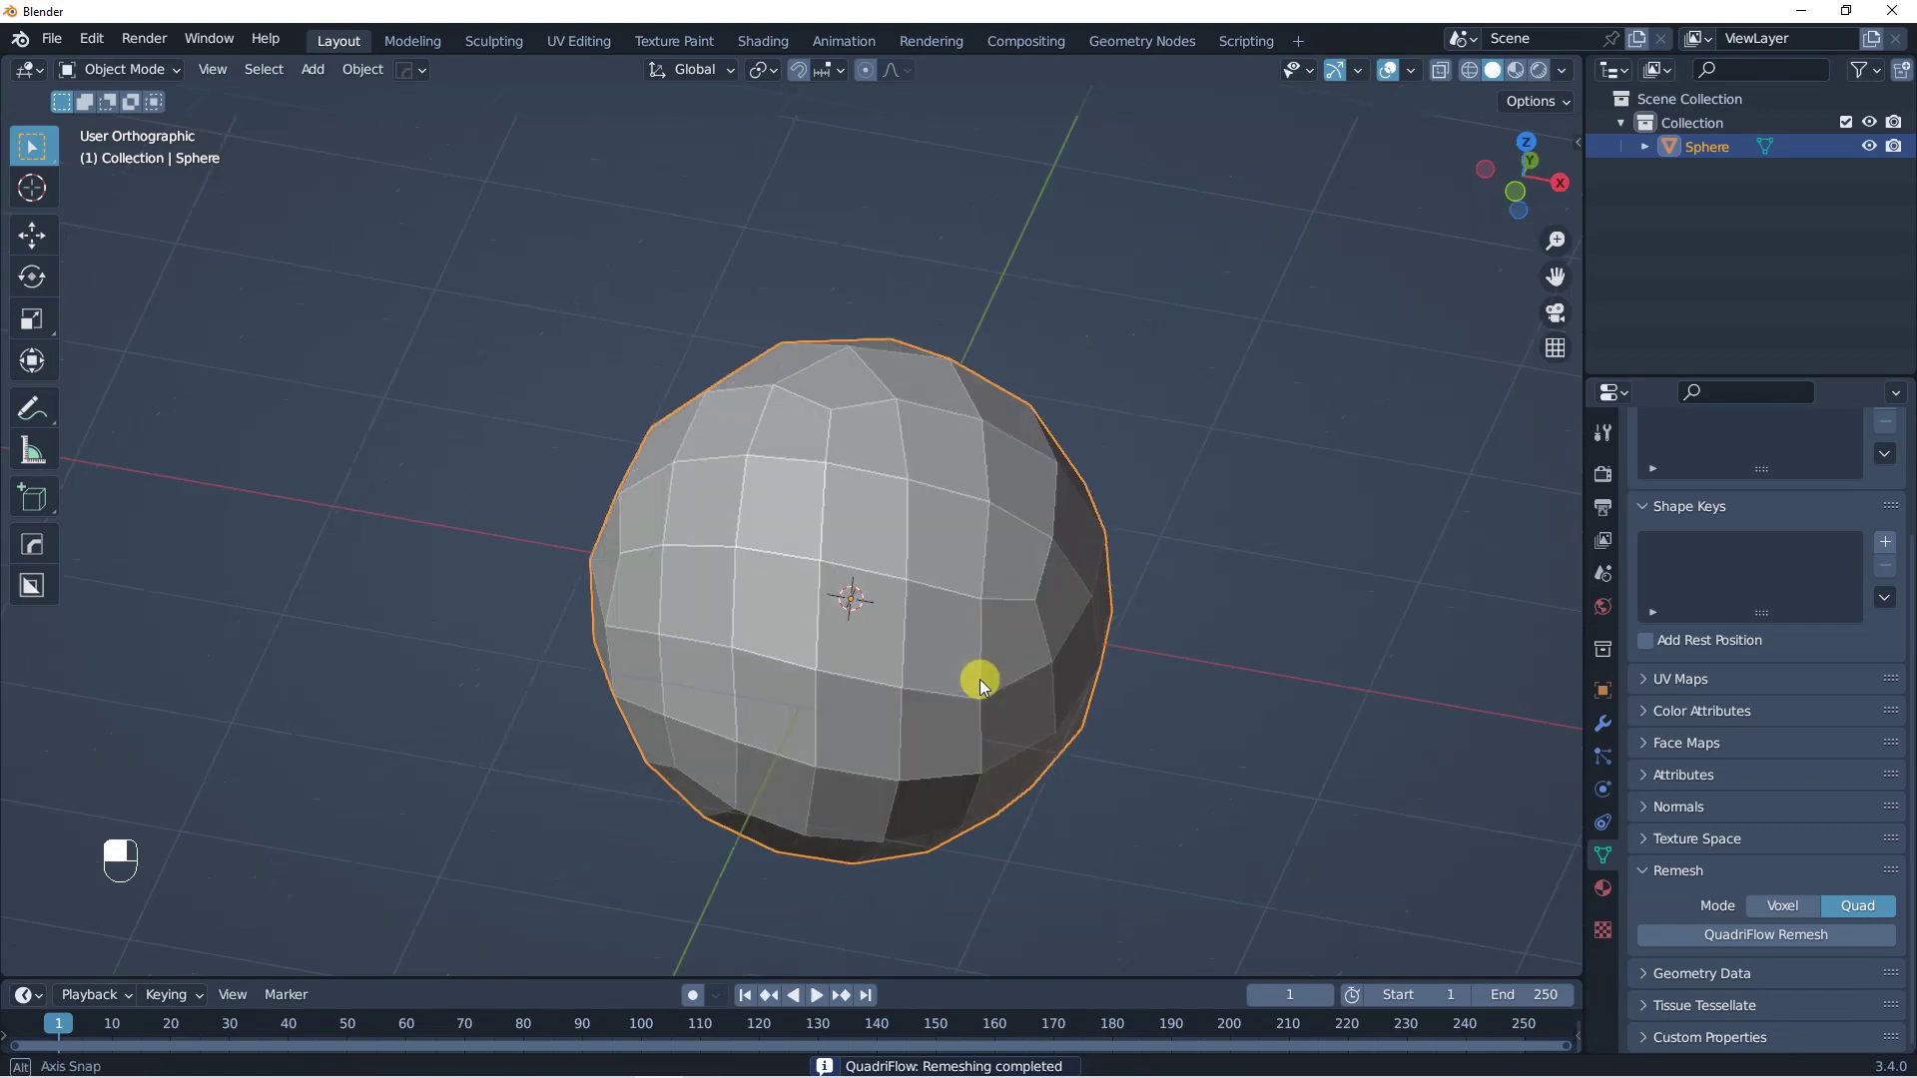
# Step: View the remeshed sphere from the front
pyautogui.press('KP_1')
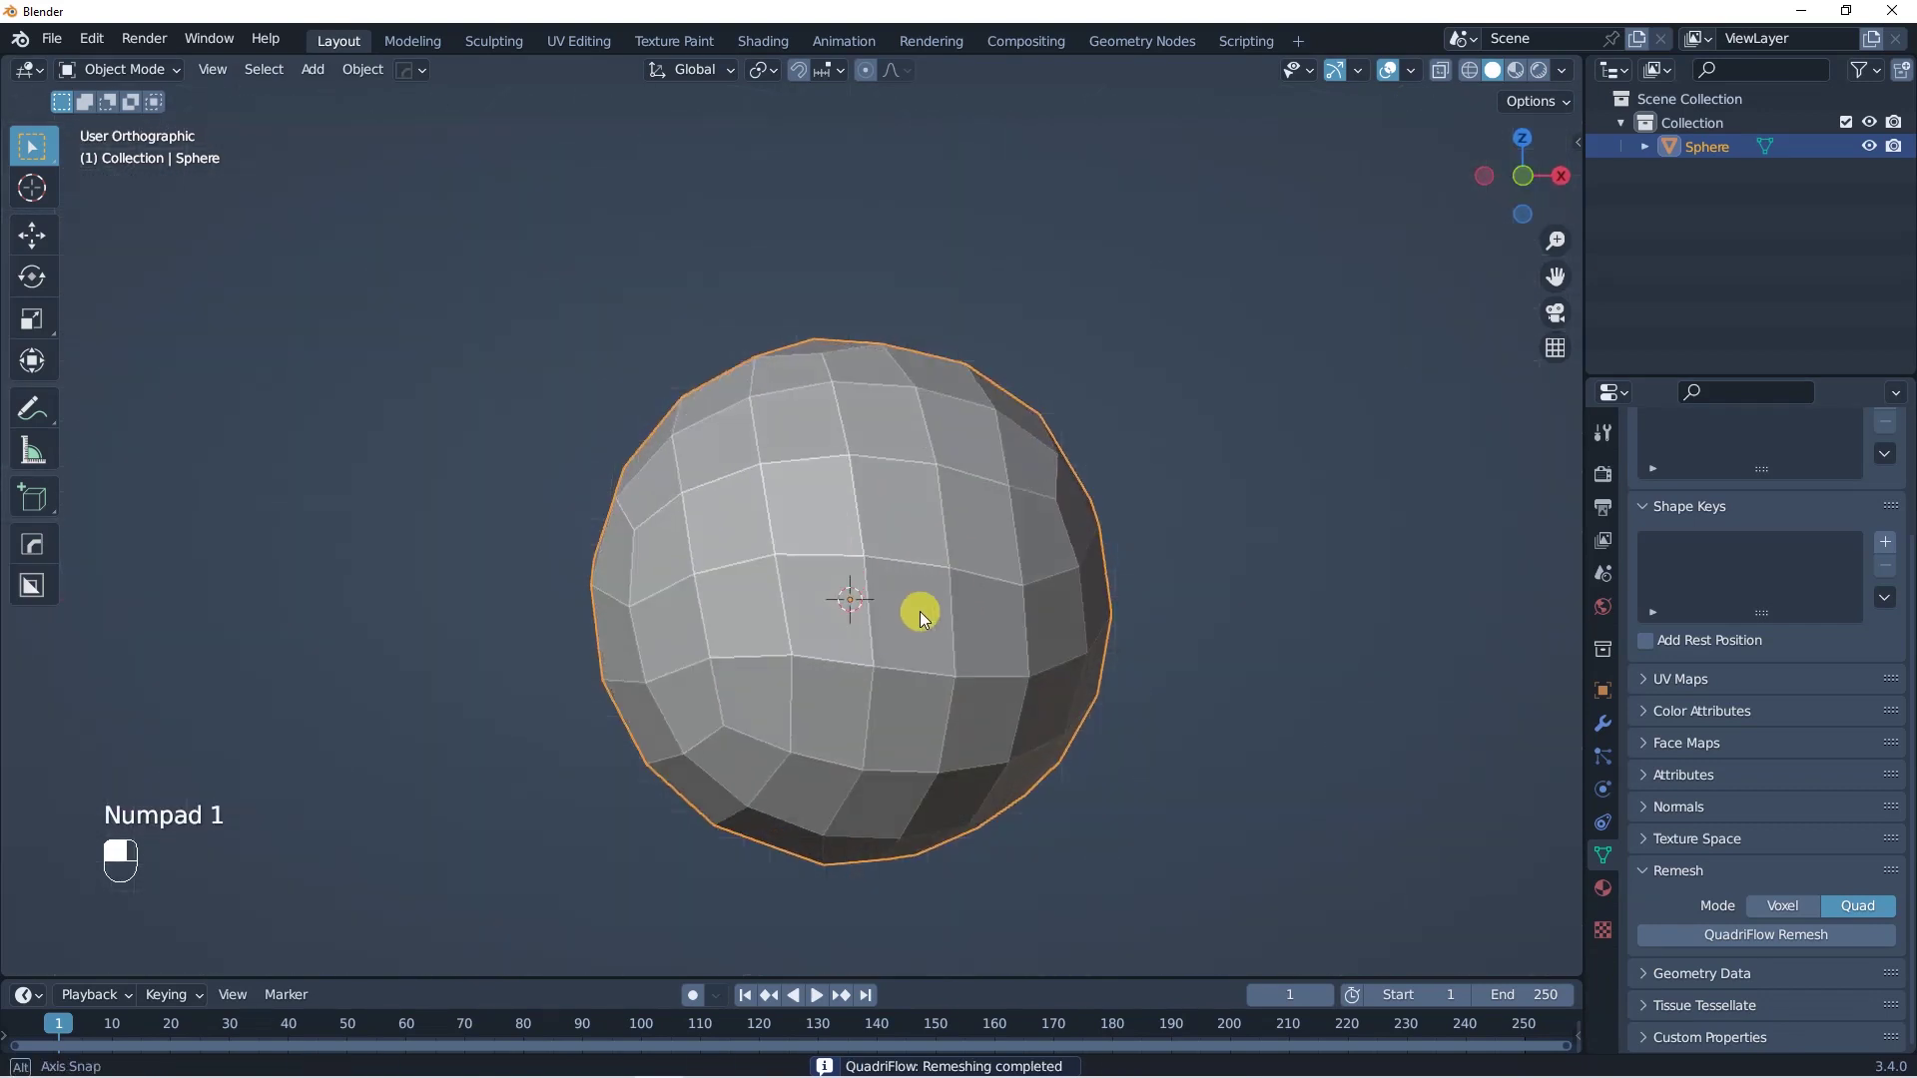
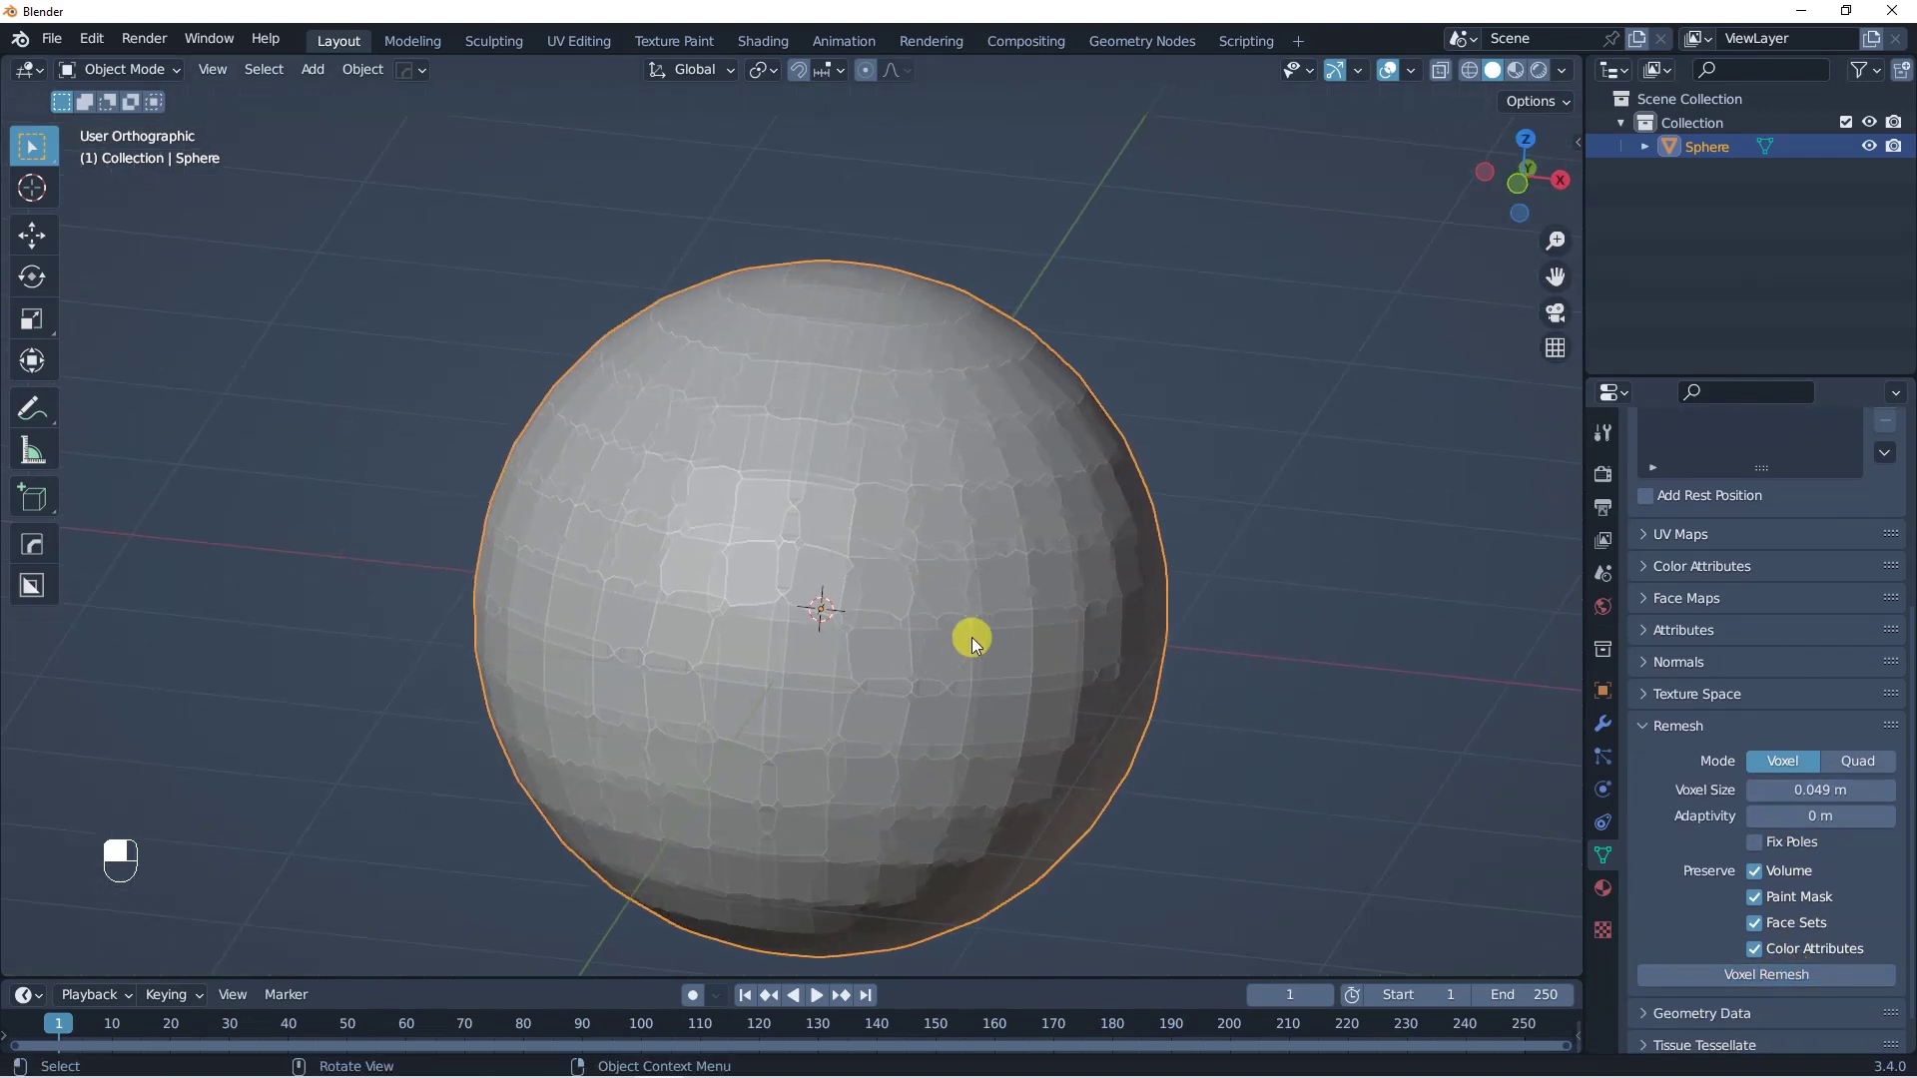
# Step: Undo the voxel and QuadriFlow remeshes to restore the original UV sphere mesh
pyautogui.moveTo(961, 617); pyautogui.dragTo(1019, 659)
pyautogui.press('Tab')
pyautogui.press('Tab')
pyautogui.press('ctrl+z')
pyautogui.press('ctrl+z')
pyautogui.press('ctrl+z')
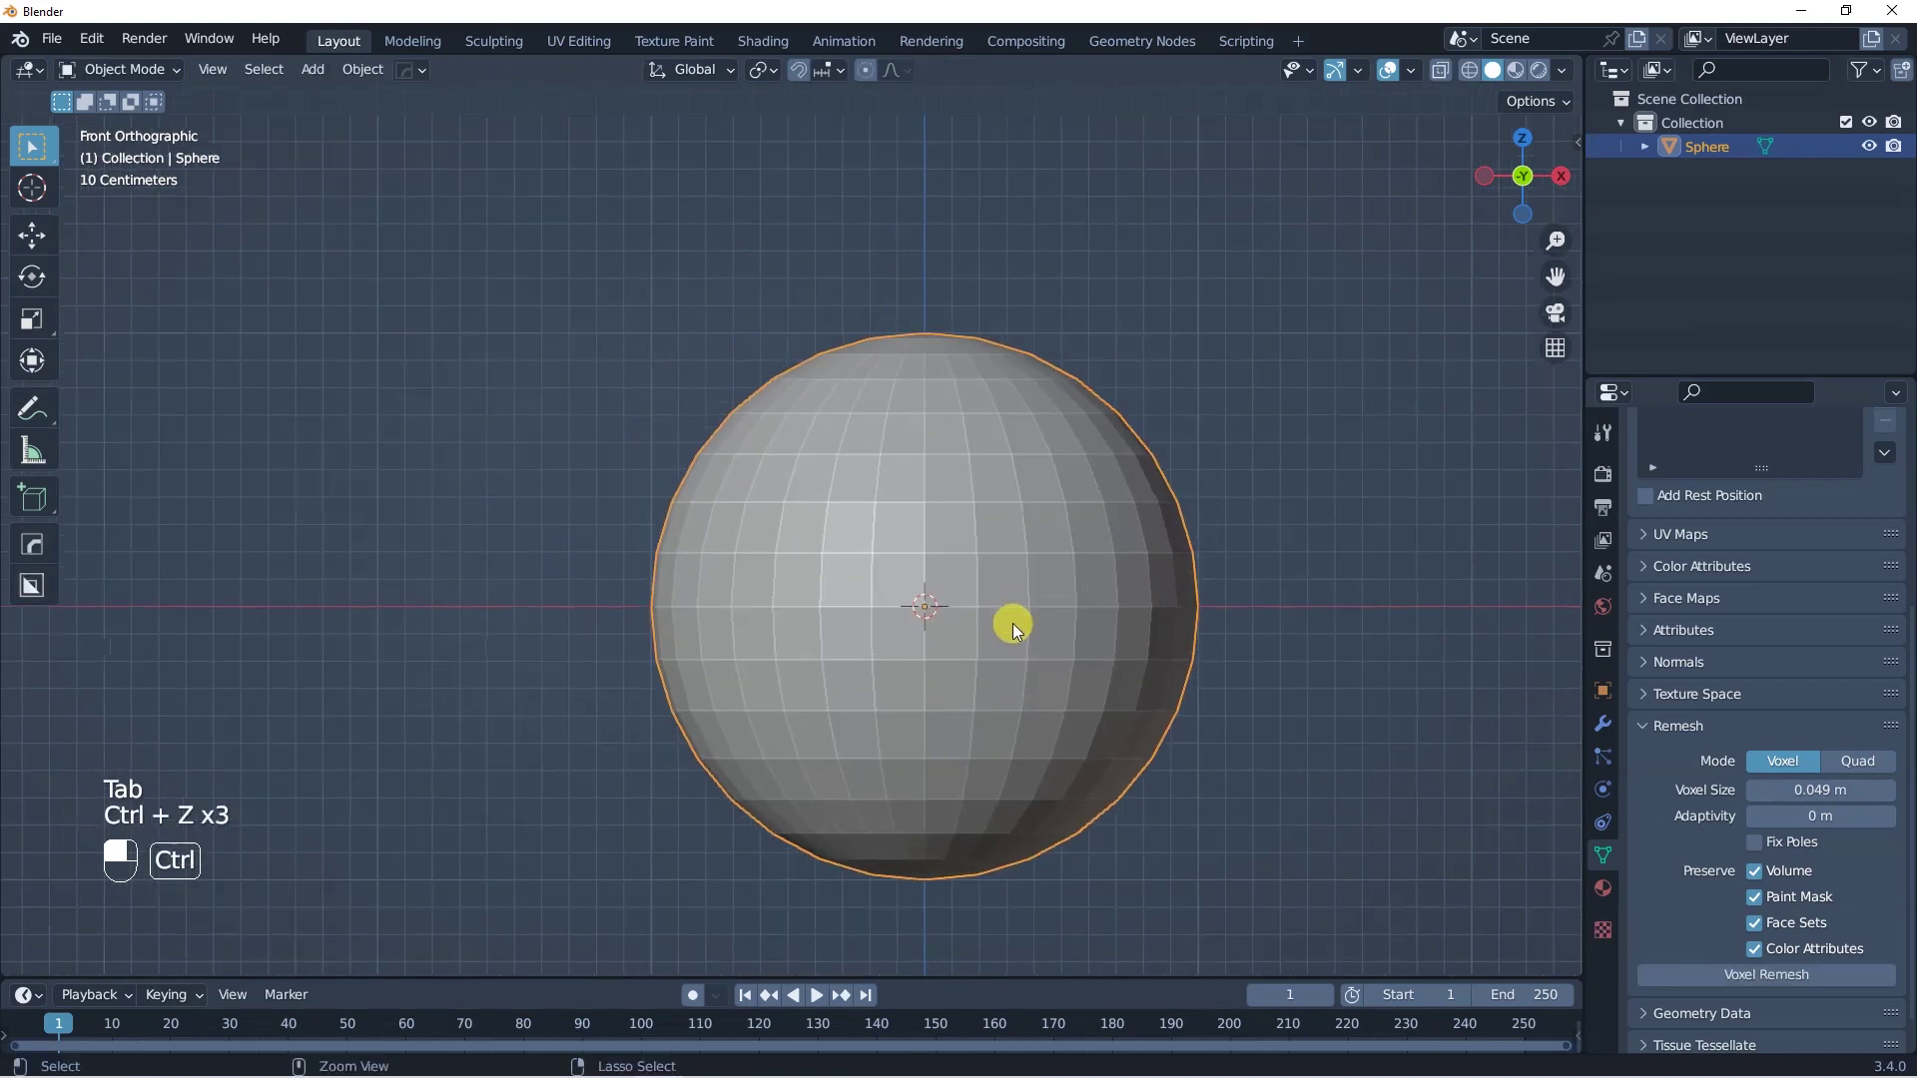
pyautogui.press('ctrl+Tab')
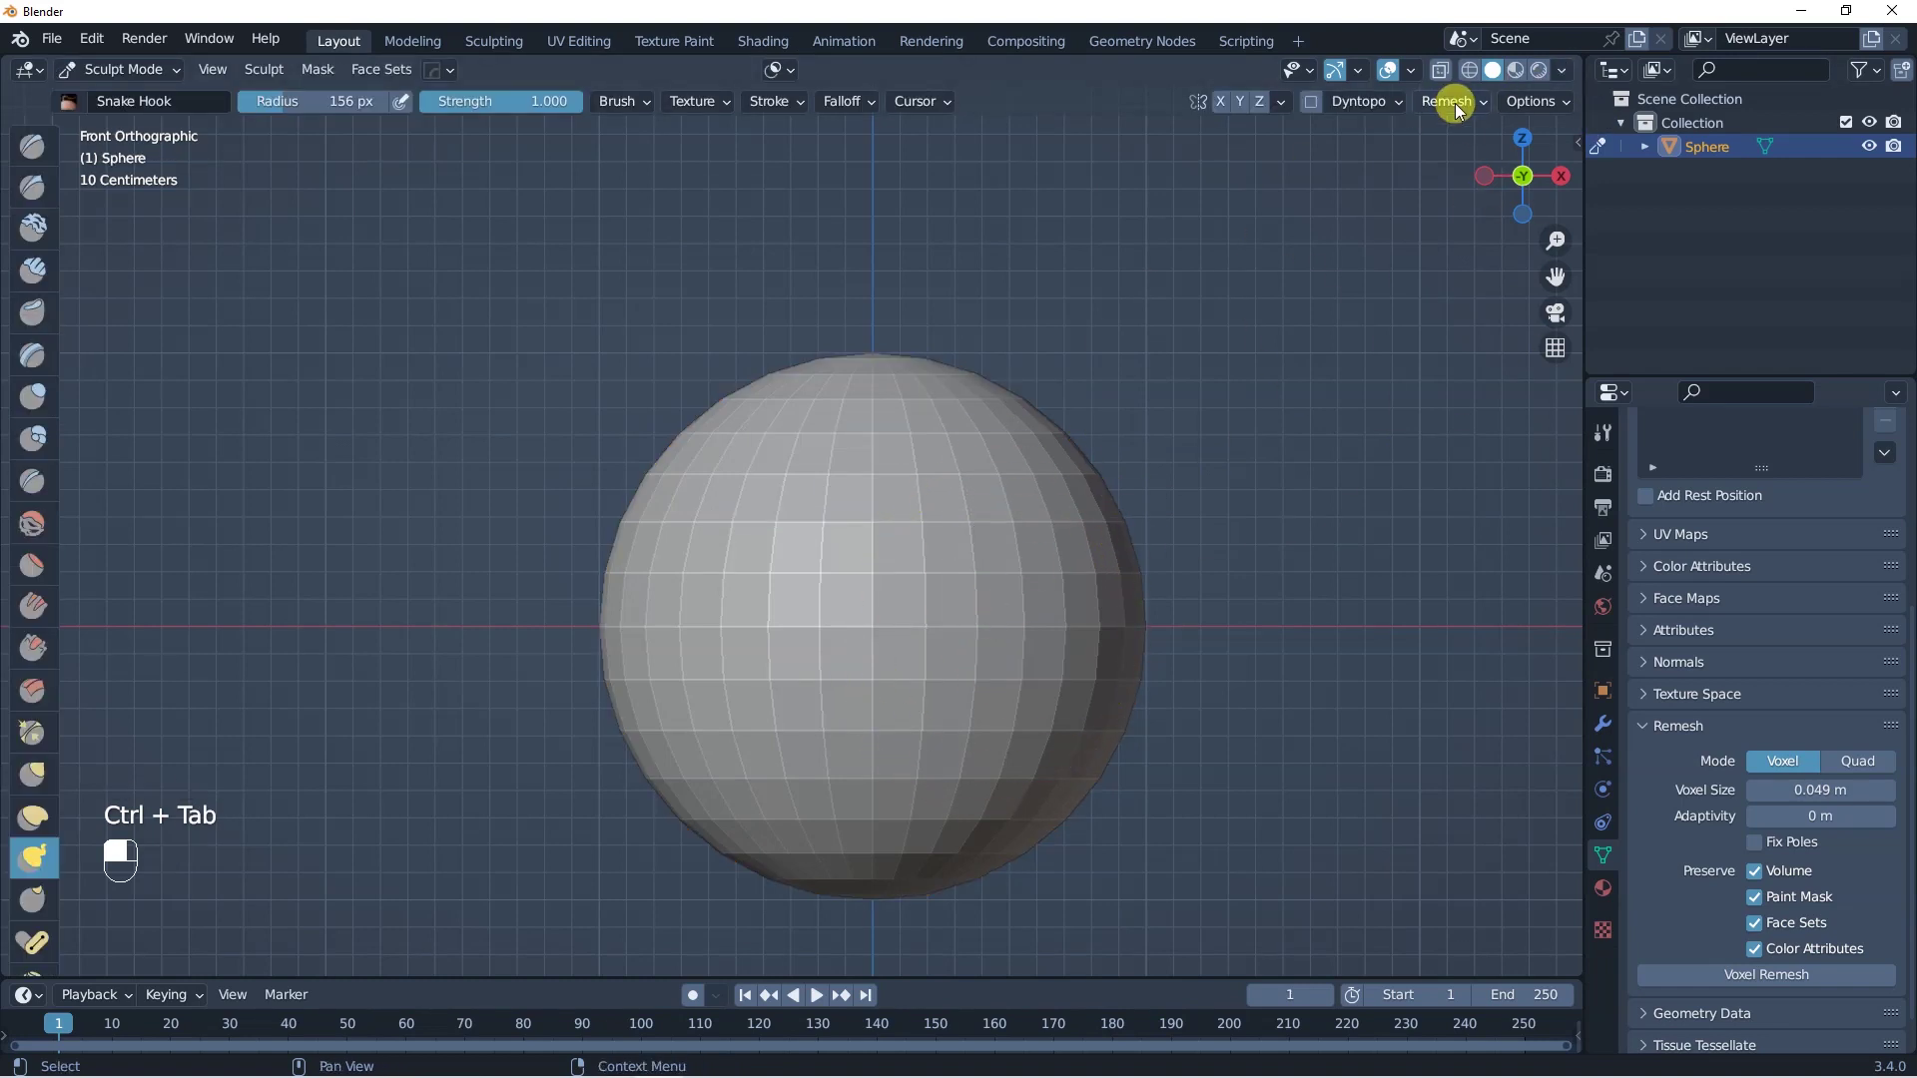
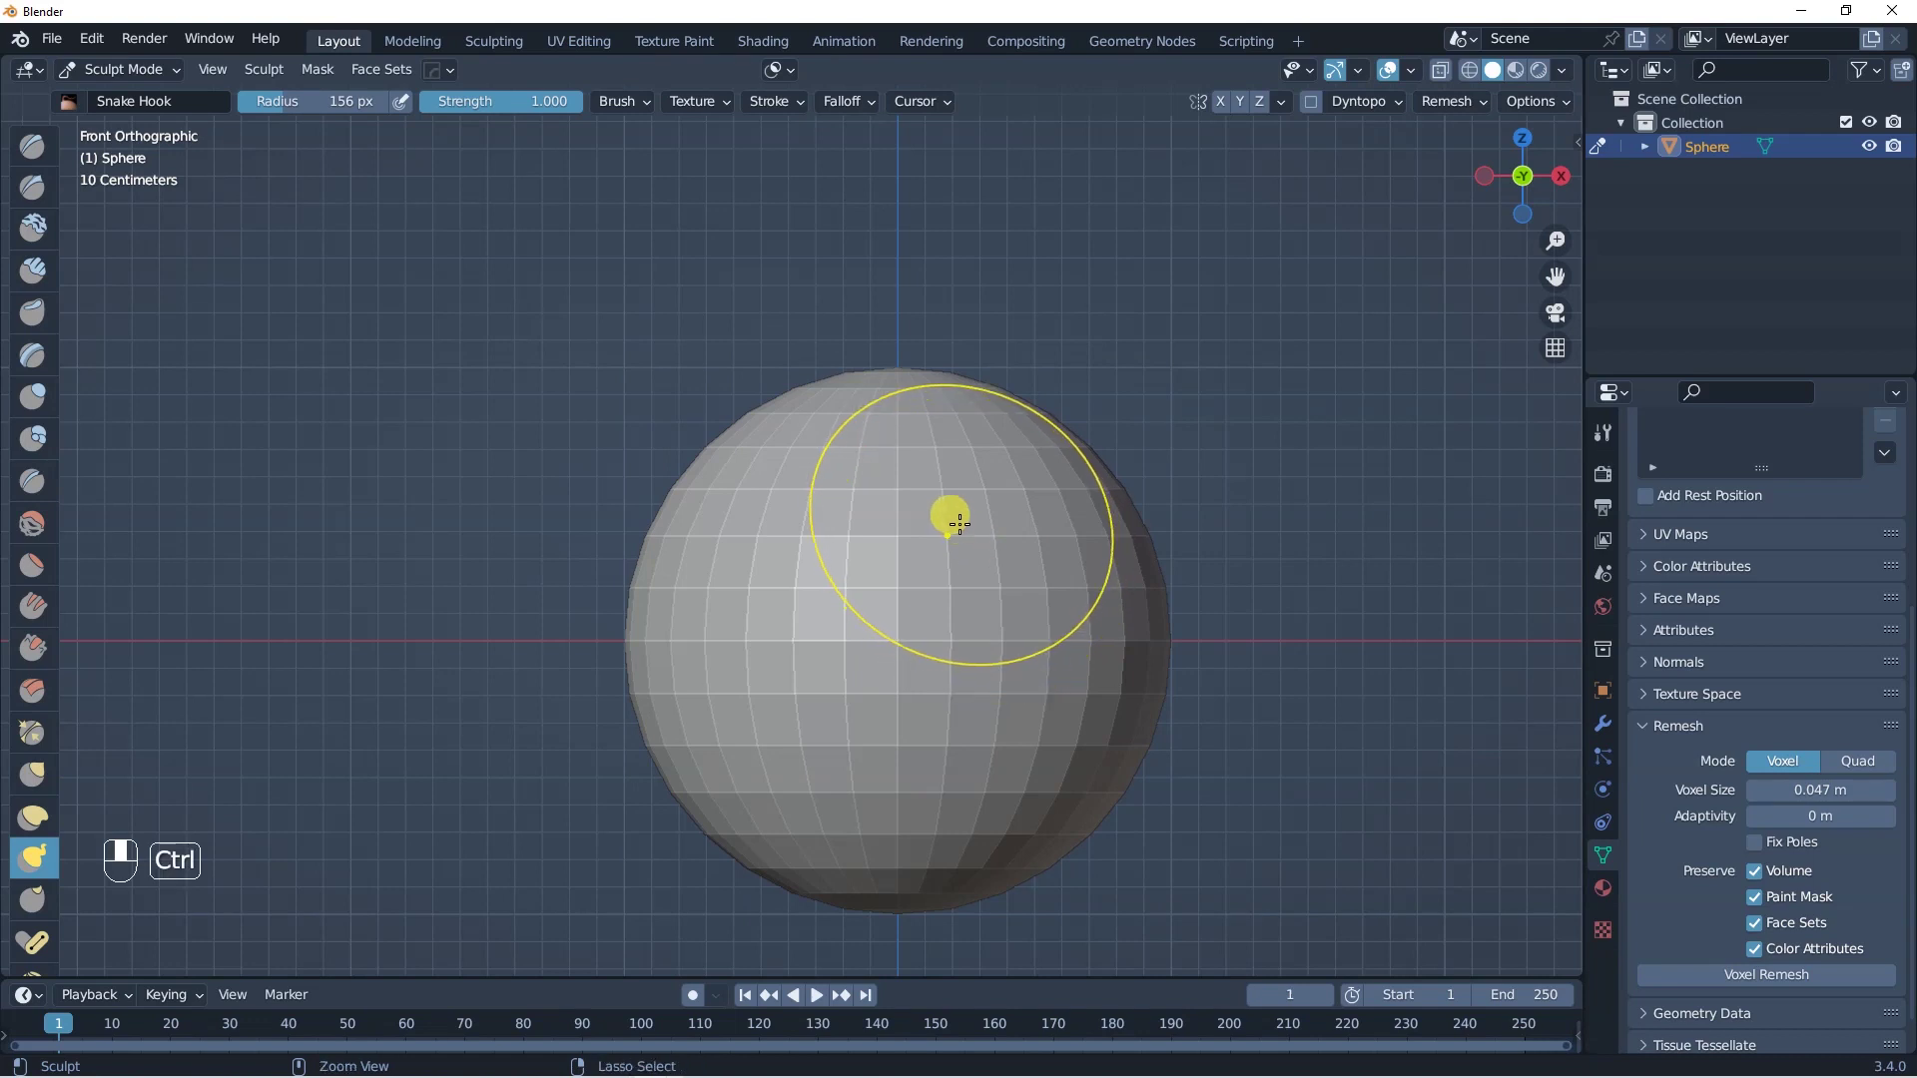
# Step: Set the sculpt remesh voxel size interactively to 0.0355 m with Ctrl+R
pyautogui.press('ctrl+r')
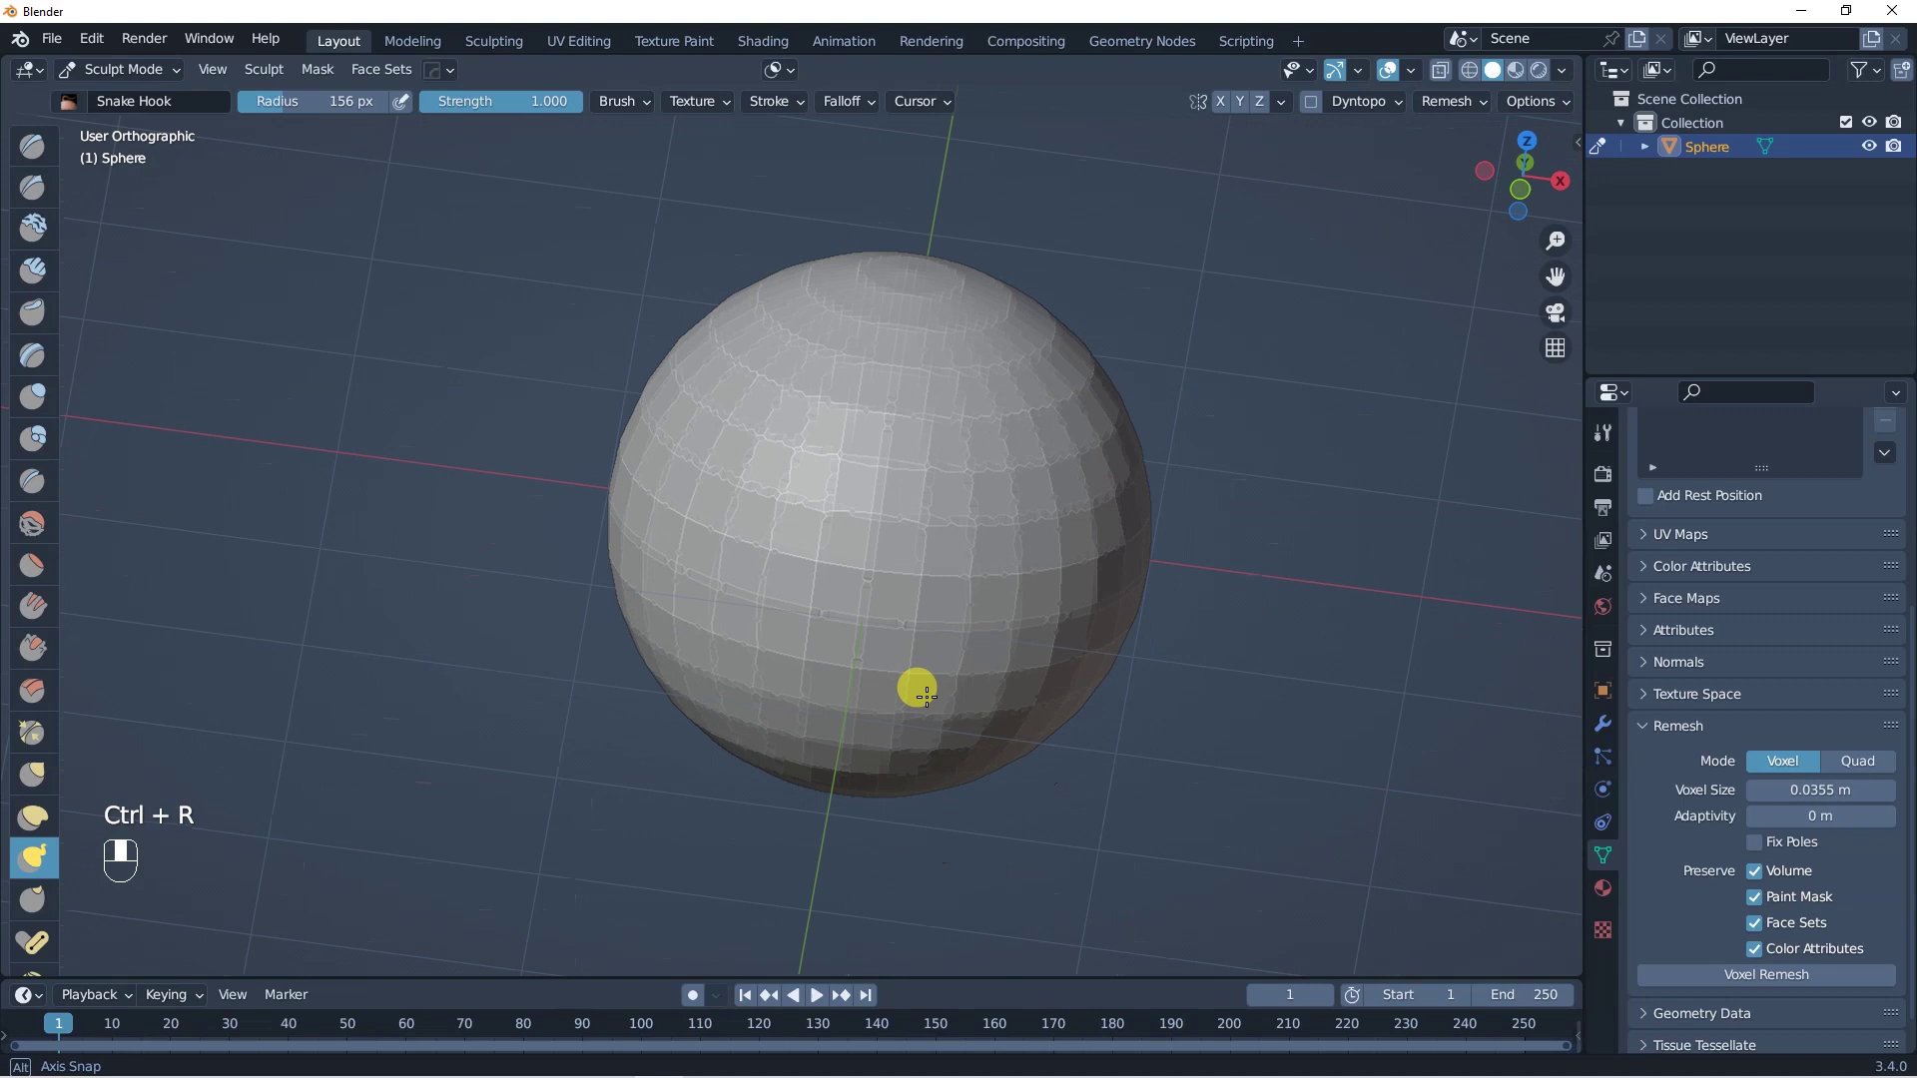
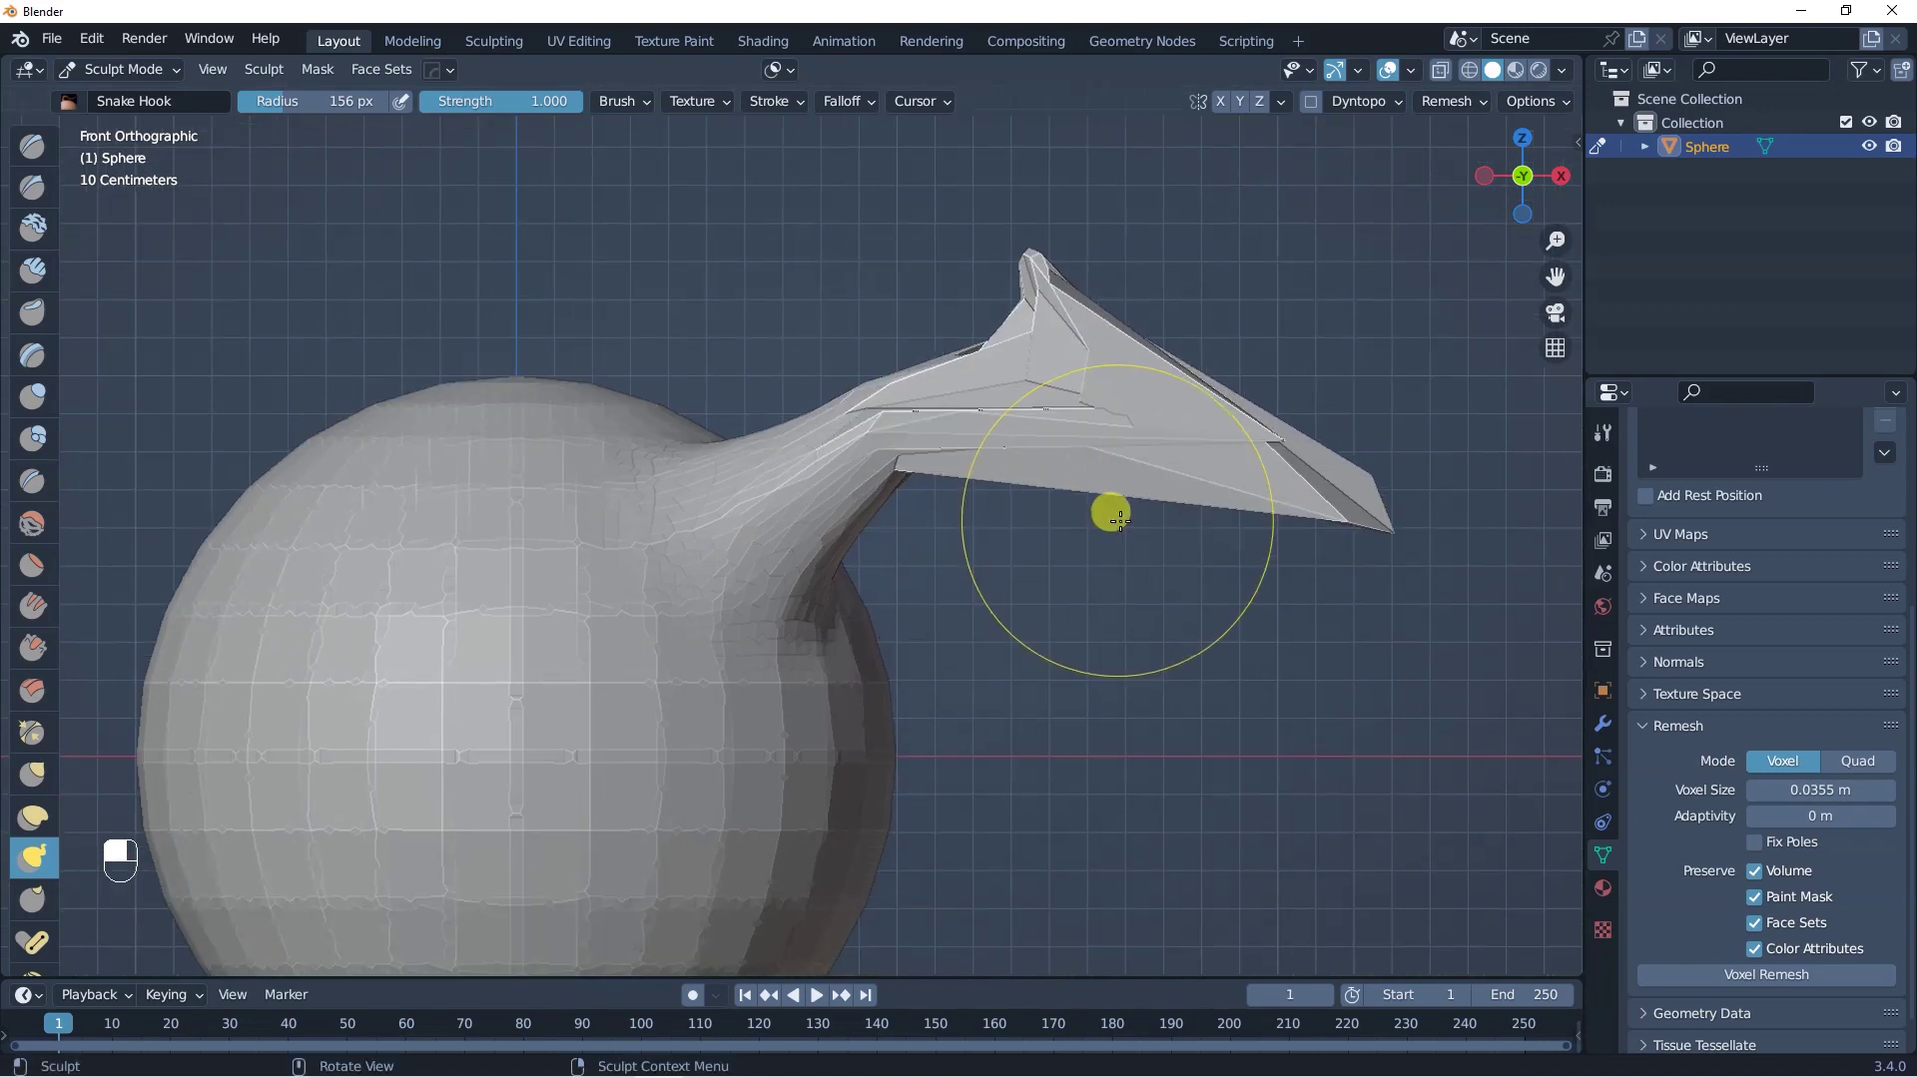
pyautogui.press('ctrl+r')
pyautogui.click(1142, 540)
pyautogui.moveTo(1185, 450); pyautogui.dragTo(1235, 538)
pyautogui.moveTo(1200, 492); pyautogui.dragTo(1250, 177)
pyautogui.press('ctrl+z')
pyautogui.press('ctrl+z')
pyautogui.press('ctrl+z')
pyautogui.press('ctrl+z')
pyautogui.press('ctrl+z')
pyautogui.press('ctrl+z')
pyautogui.press('ctrl+z')
pyautogui.moveTo(1262, 239); pyautogui.dragTo(1267, 212)
pyautogui.moveTo(1190, 238); pyautogui.dragTo(1074, 384)
pyautogui.click(1234, 196)
pyautogui.moveTo(1275, 155); pyautogui.dragTo(1023, 604)
pyautogui.press('f')
pyautogui.moveTo(1023, 604); pyautogui.dragTo(1103, 567)
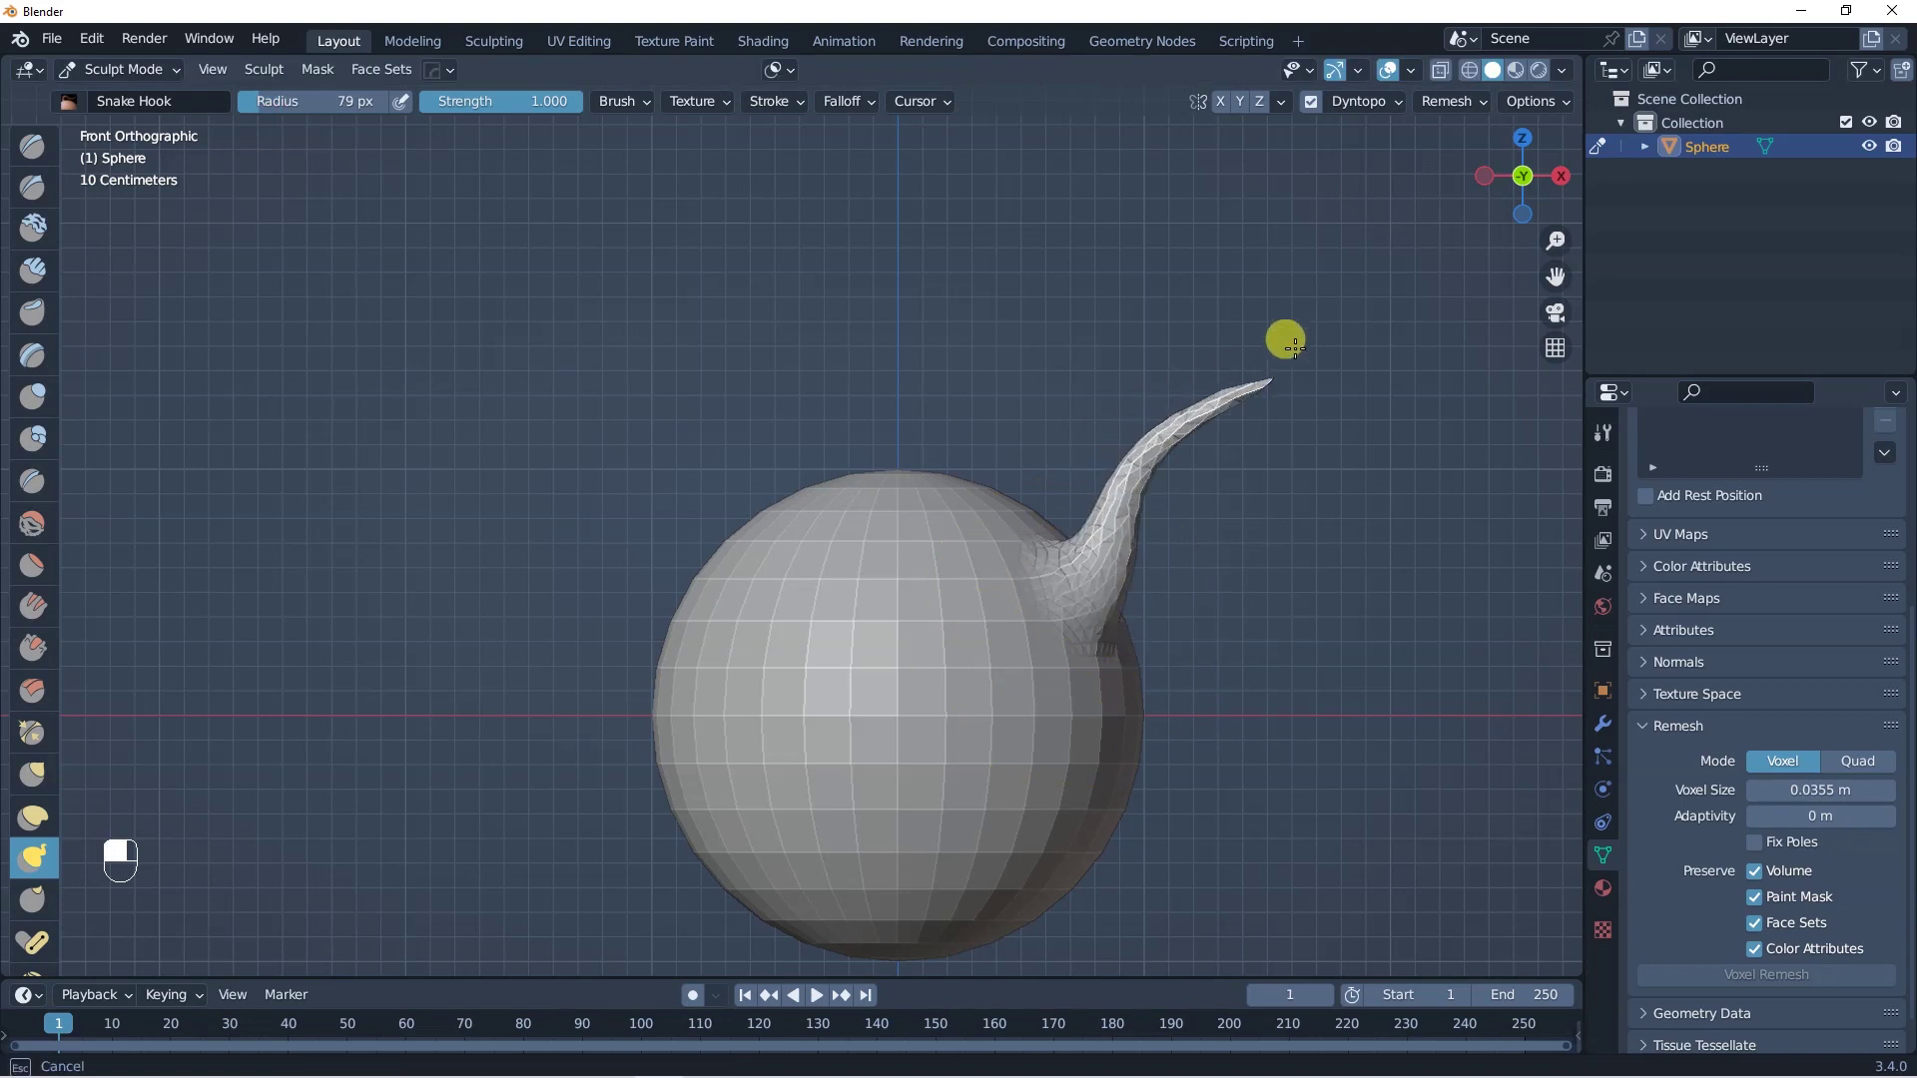
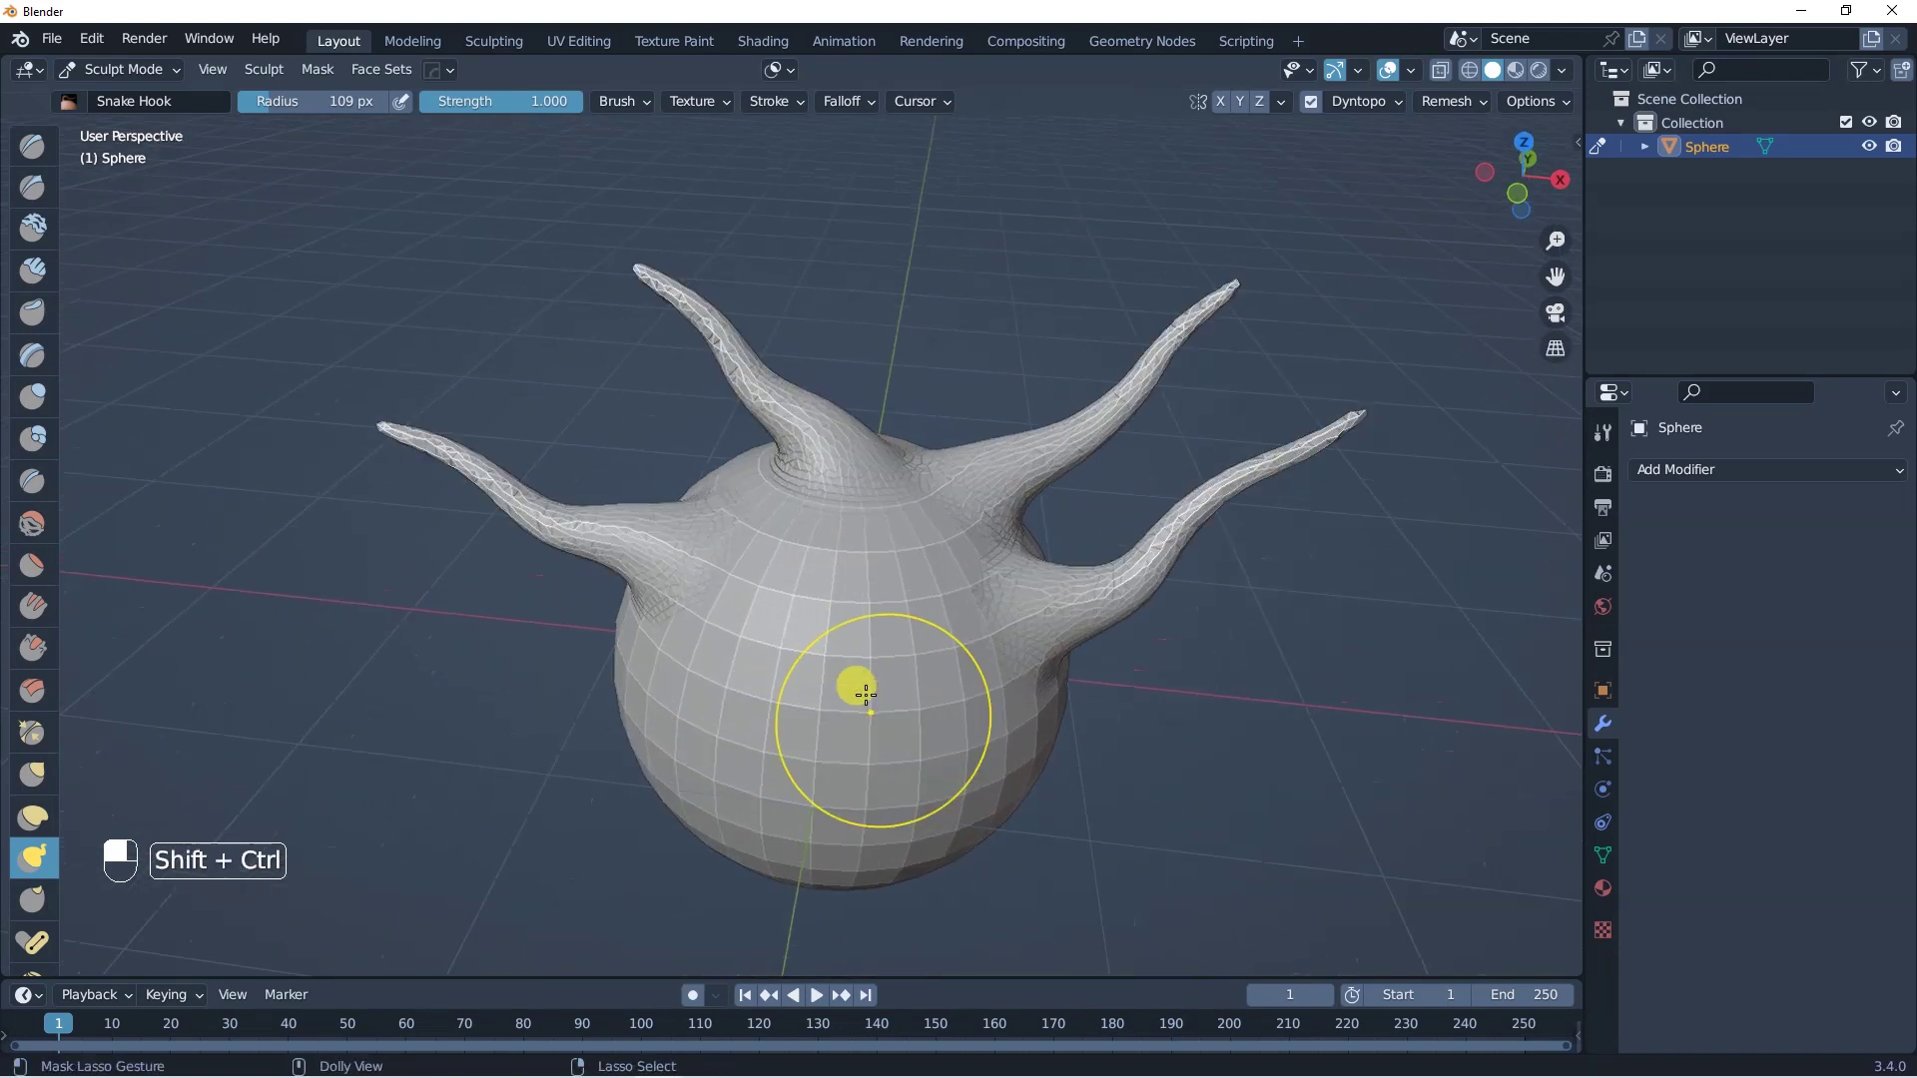
# Step: Adjust the view and undo the last Snake Hook tentacle stroke
pyautogui.press('shift+KP_5')
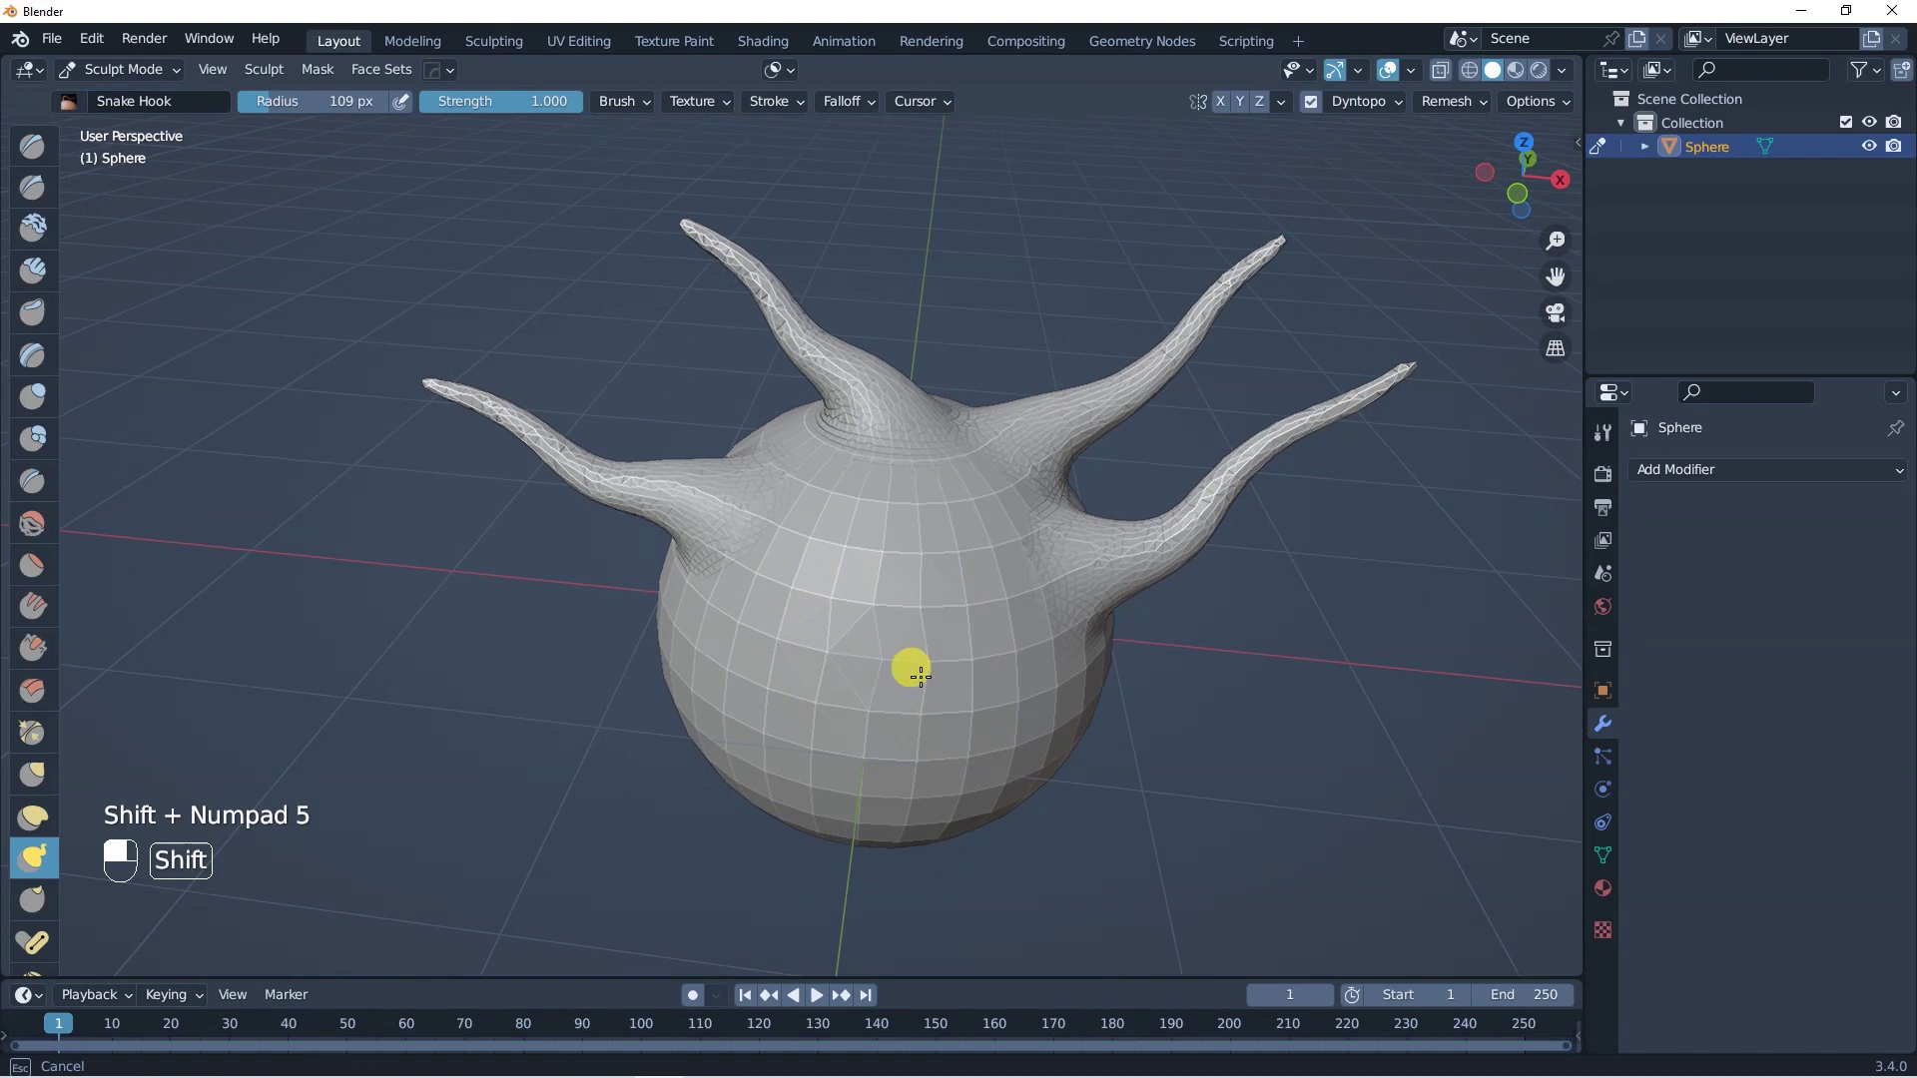
pyautogui.press('ctrl+z')
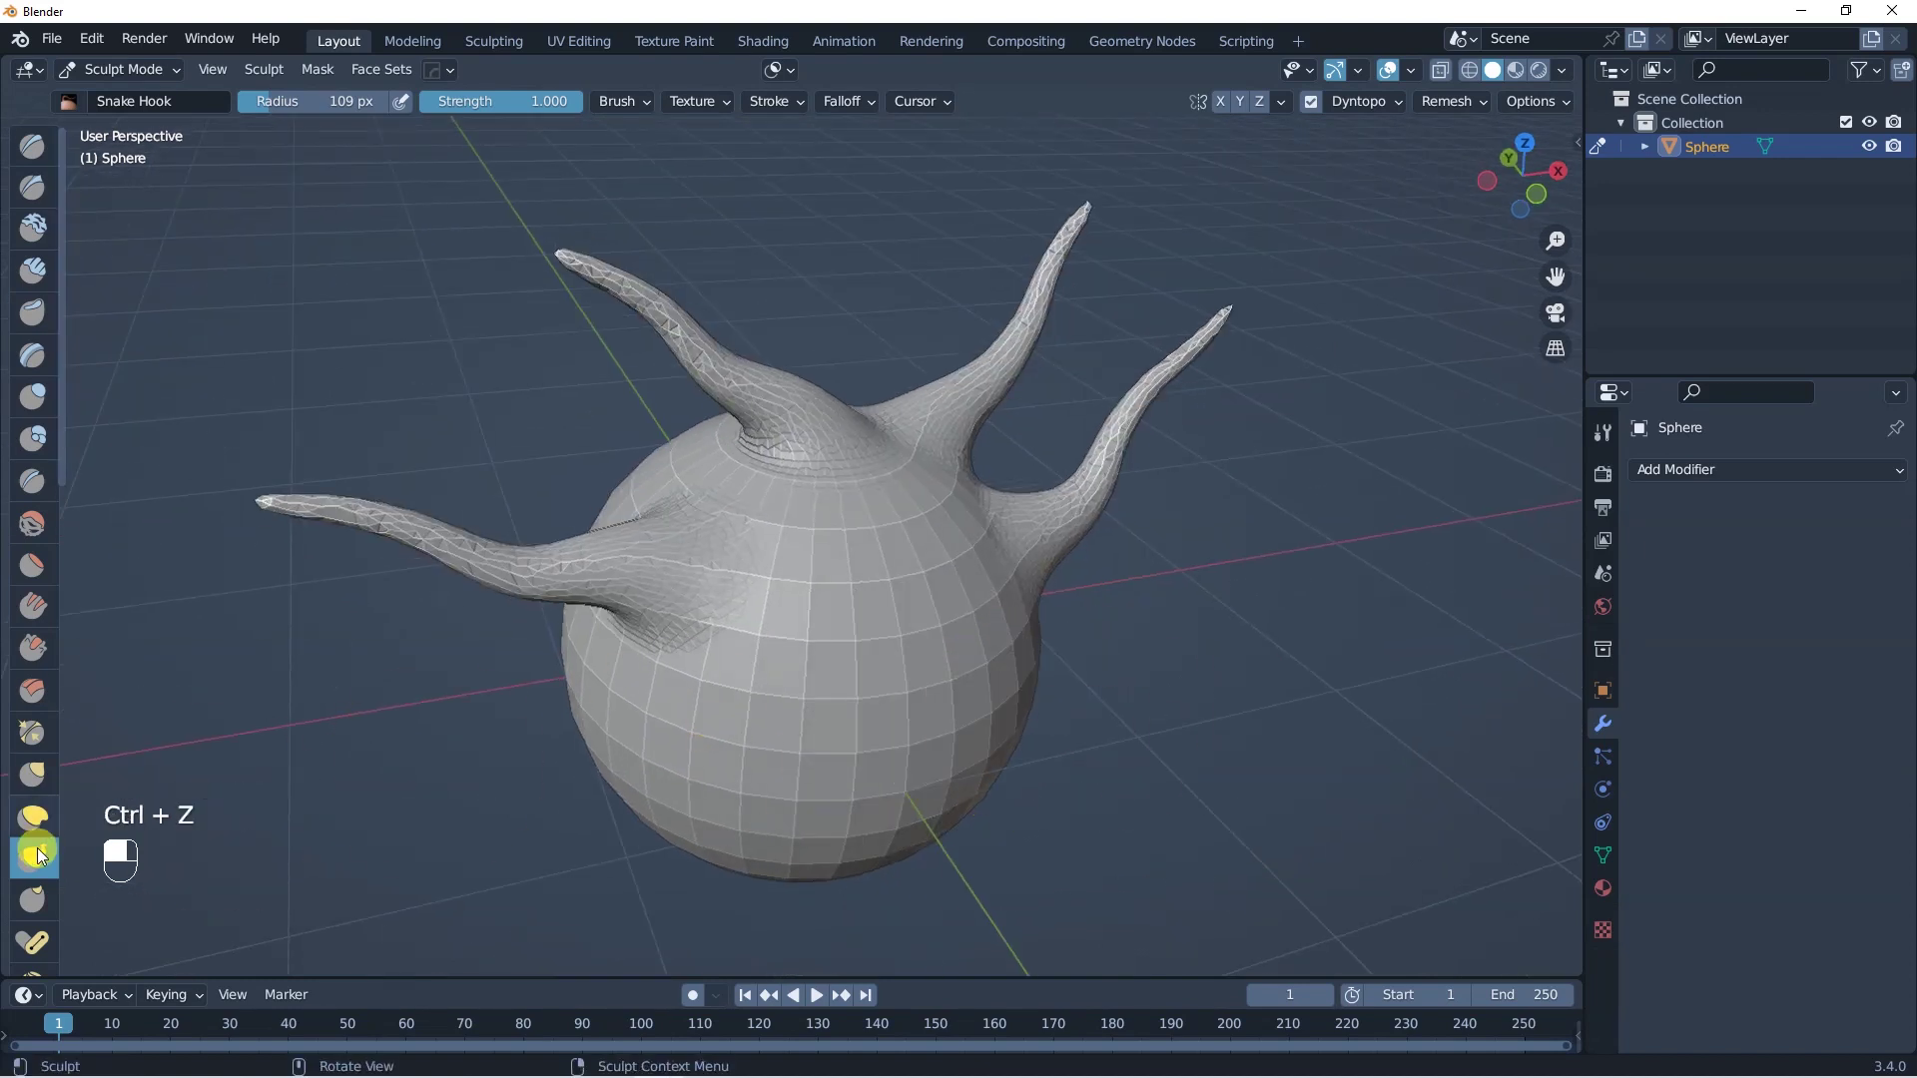
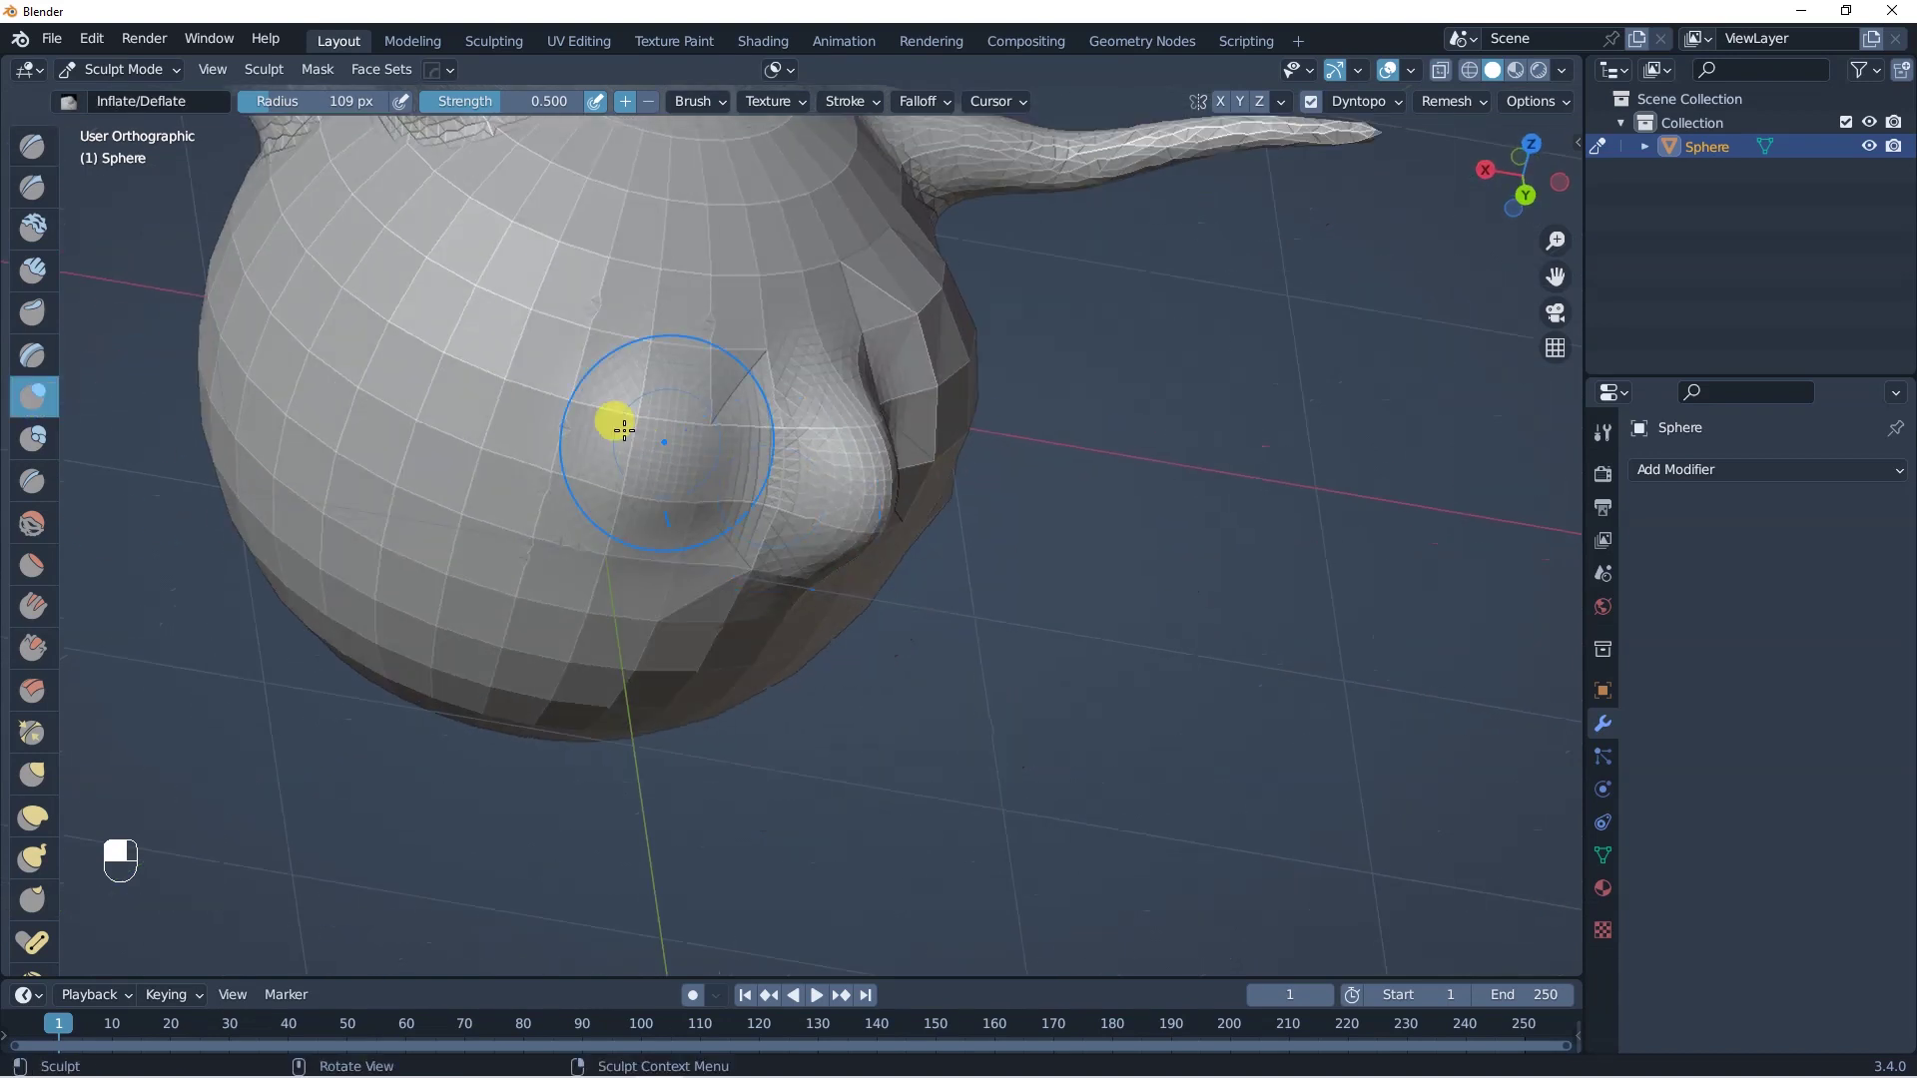
# Step: Undo the front bulge strokes, view the sculpt from the front and turn dynamic topology back on
pyautogui.press('Tab')
pyautogui.press('Tab')
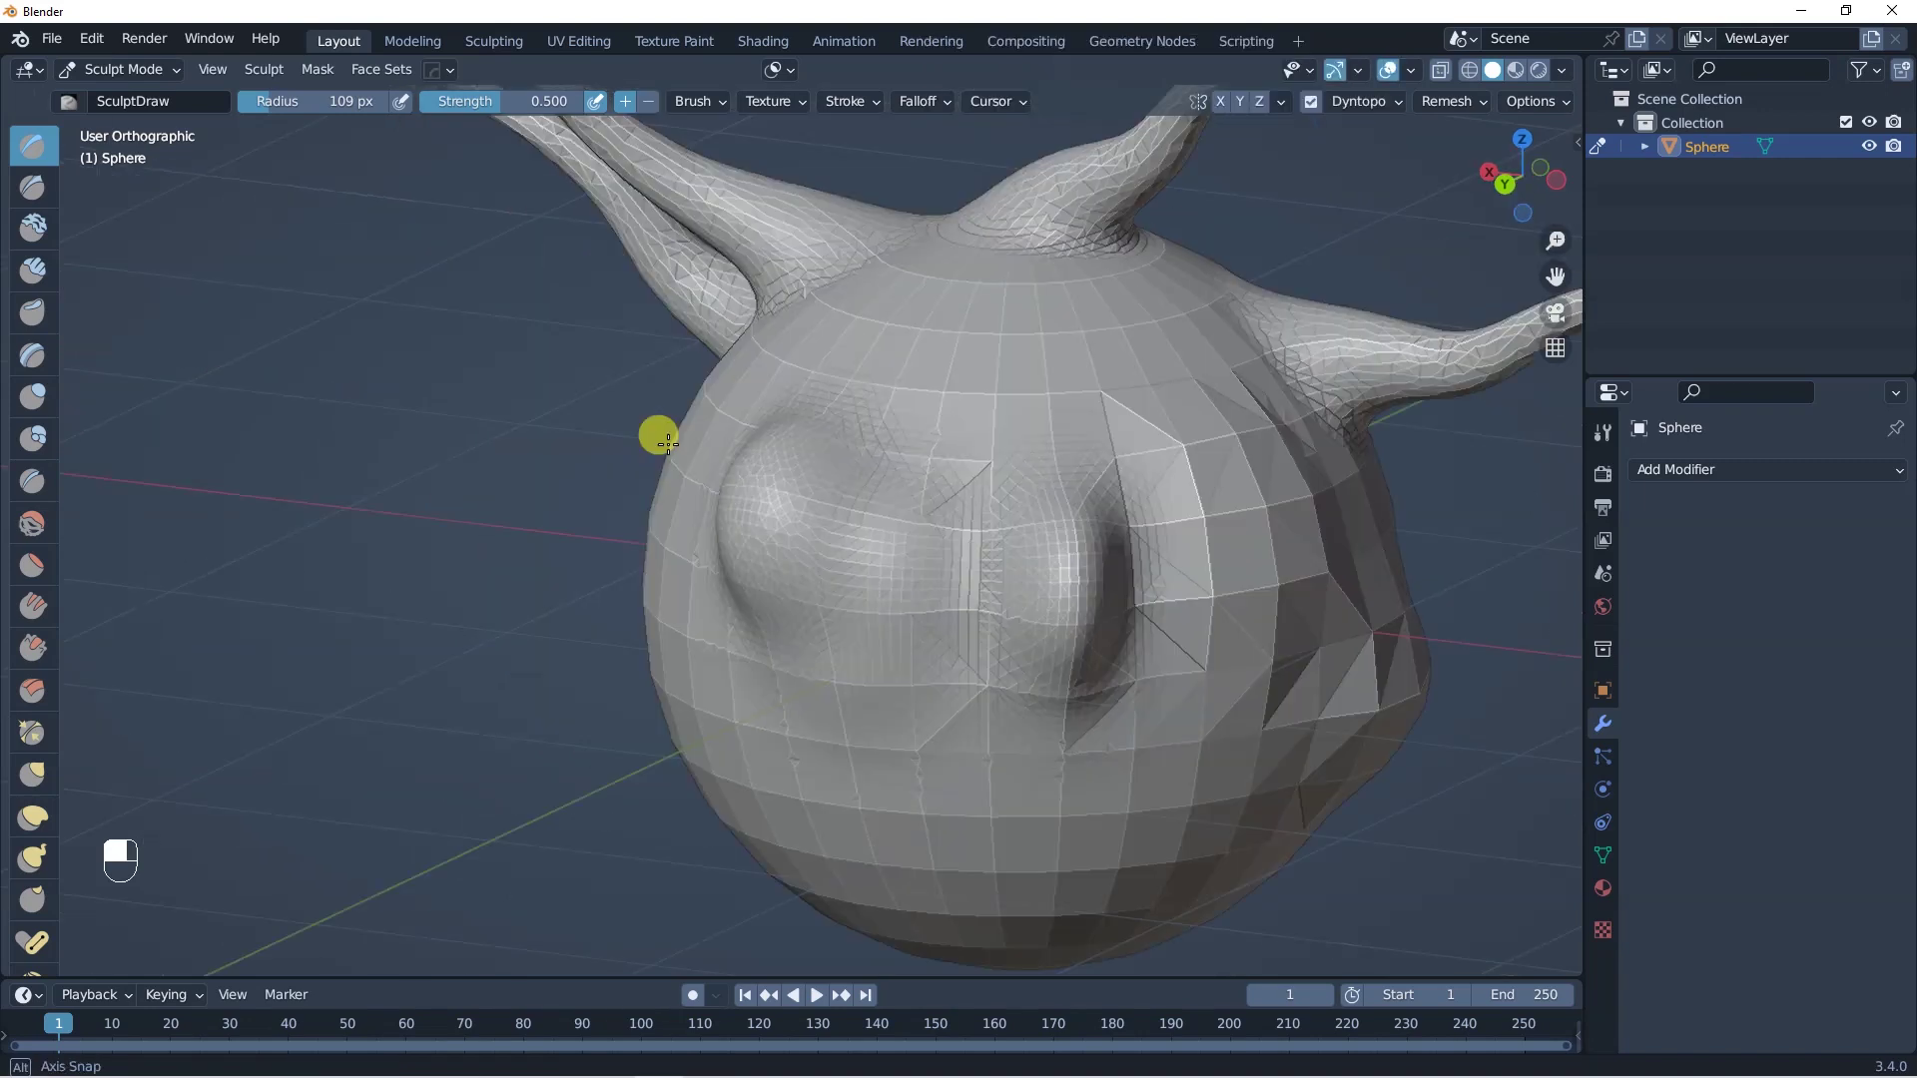
pyautogui.press('KP_1')
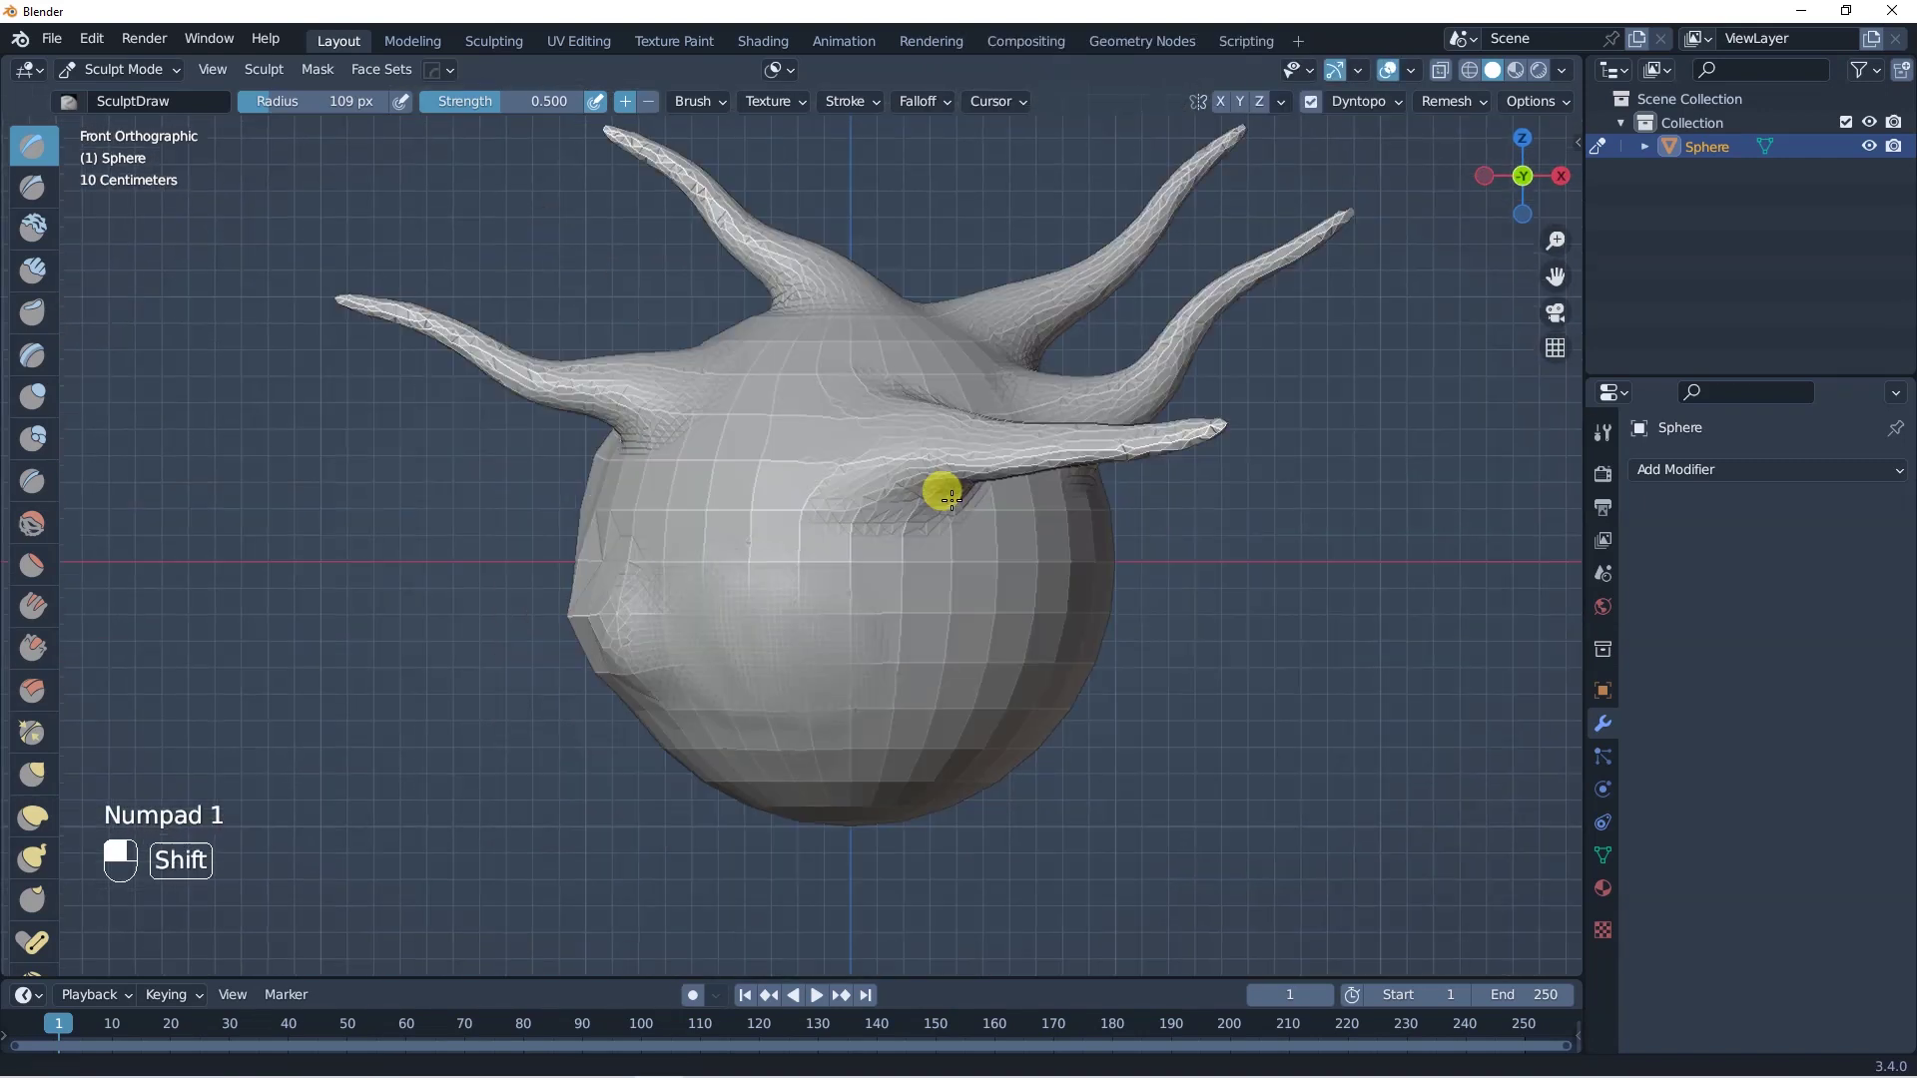
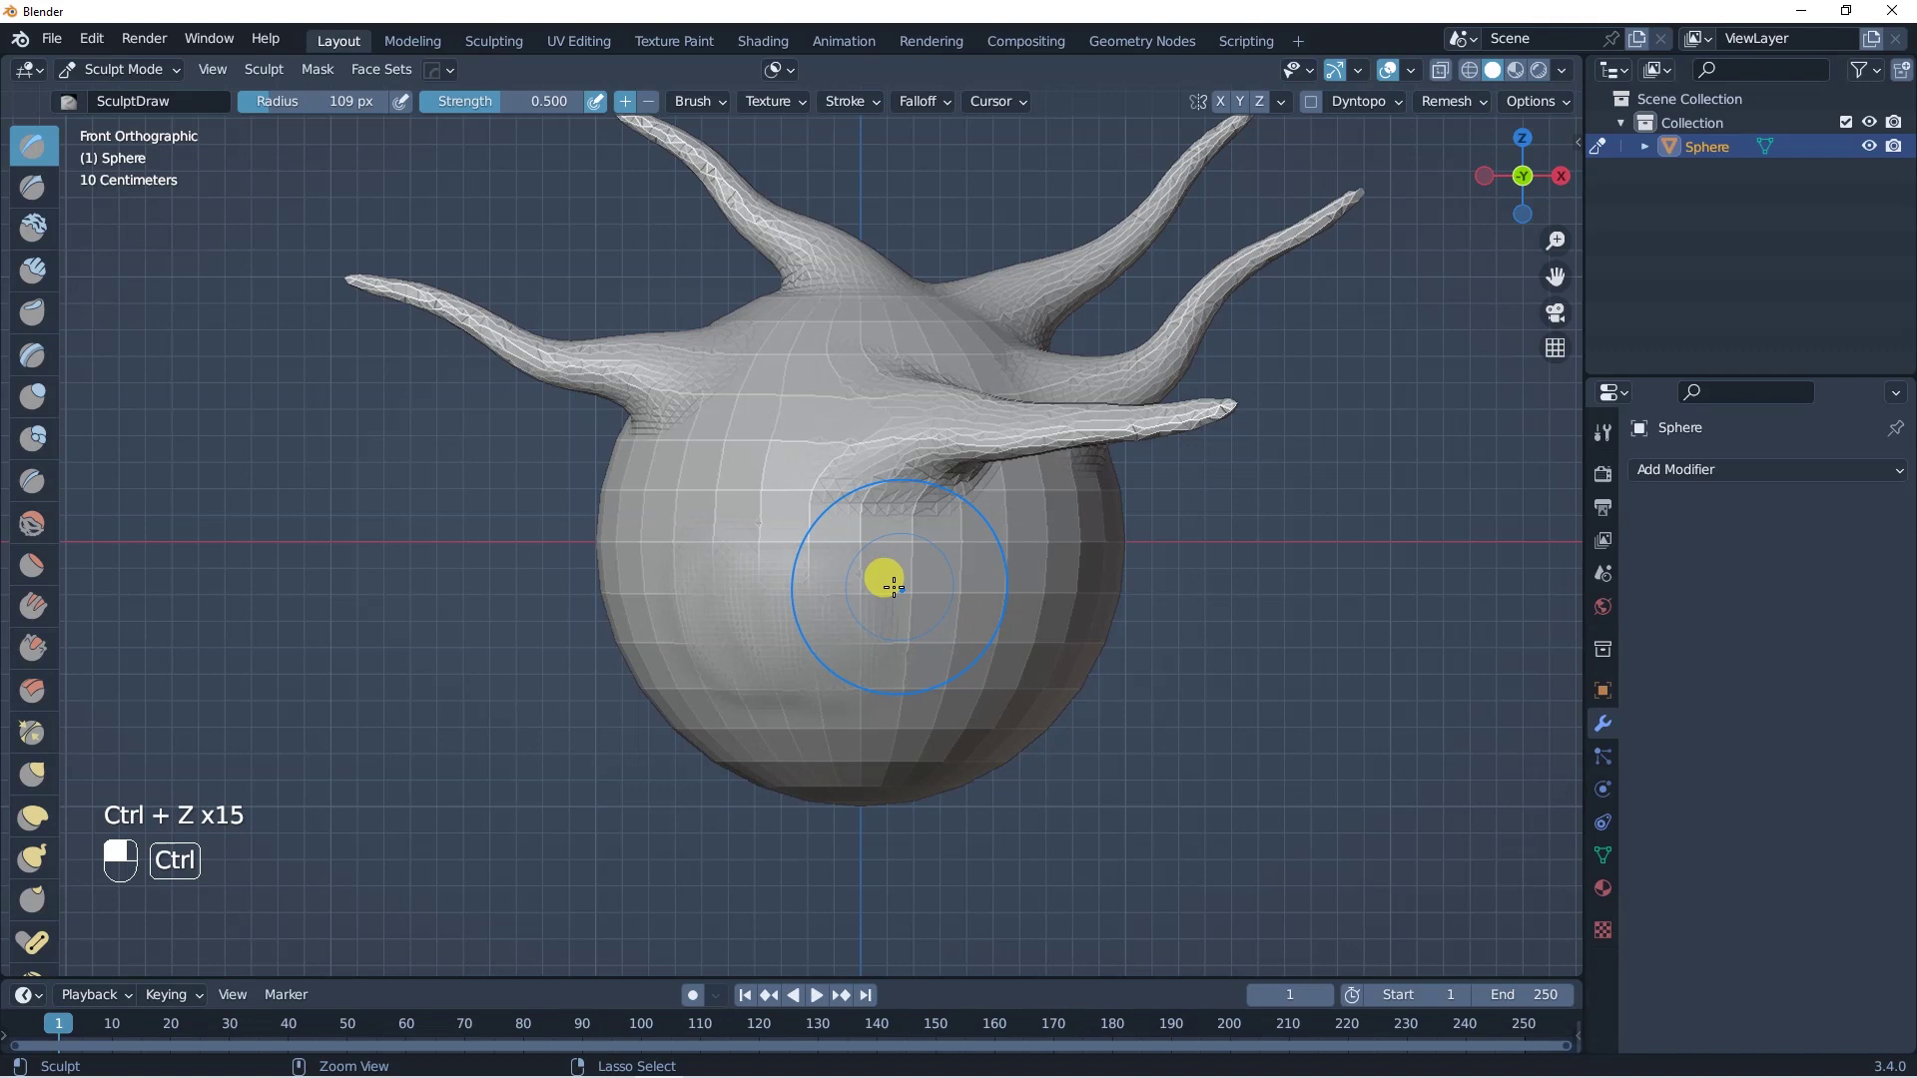
pyautogui.press('ctrl+z')
pyautogui.press('ctrl+z')
pyautogui.moveTo(901, 602); pyautogui.dragTo(937, 582)
pyautogui.moveTo(948, 582); pyautogui.dragTo(816, 612)
pyautogui.press('ctrl+Tab')
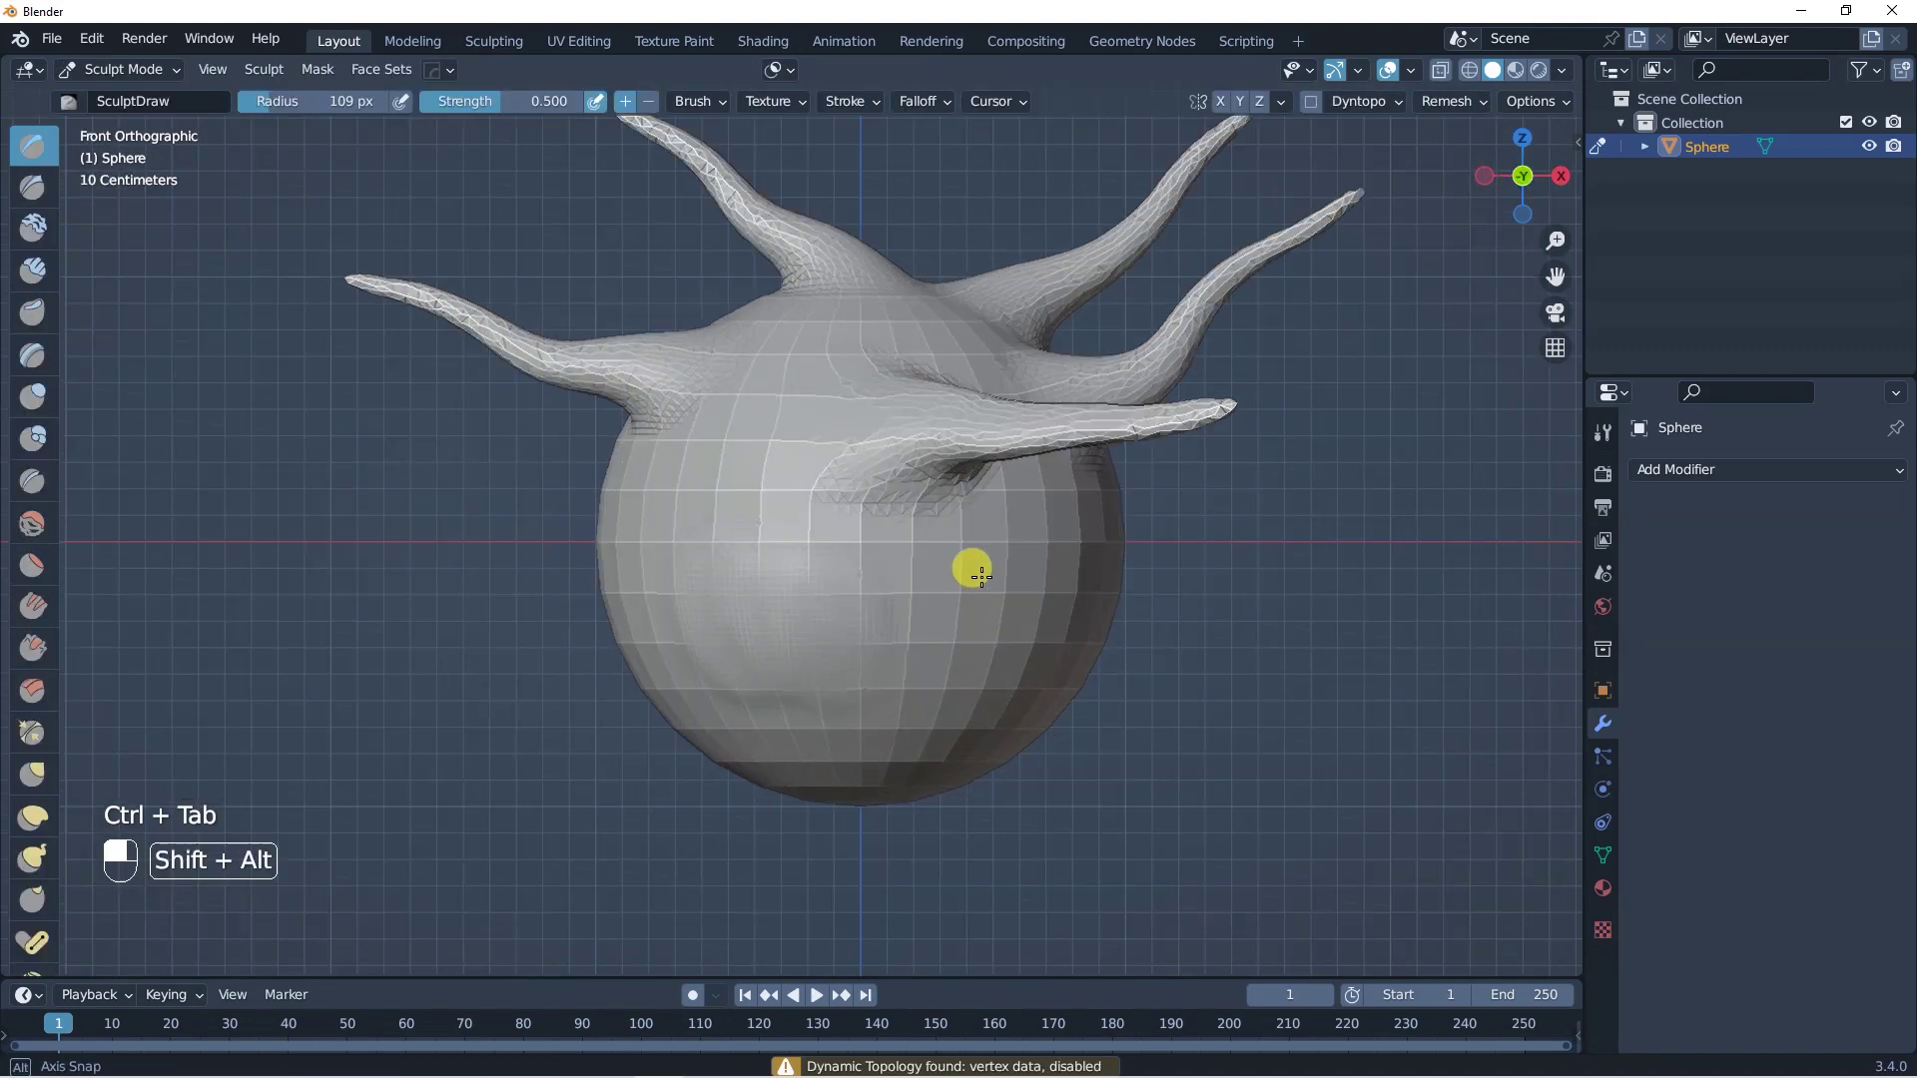